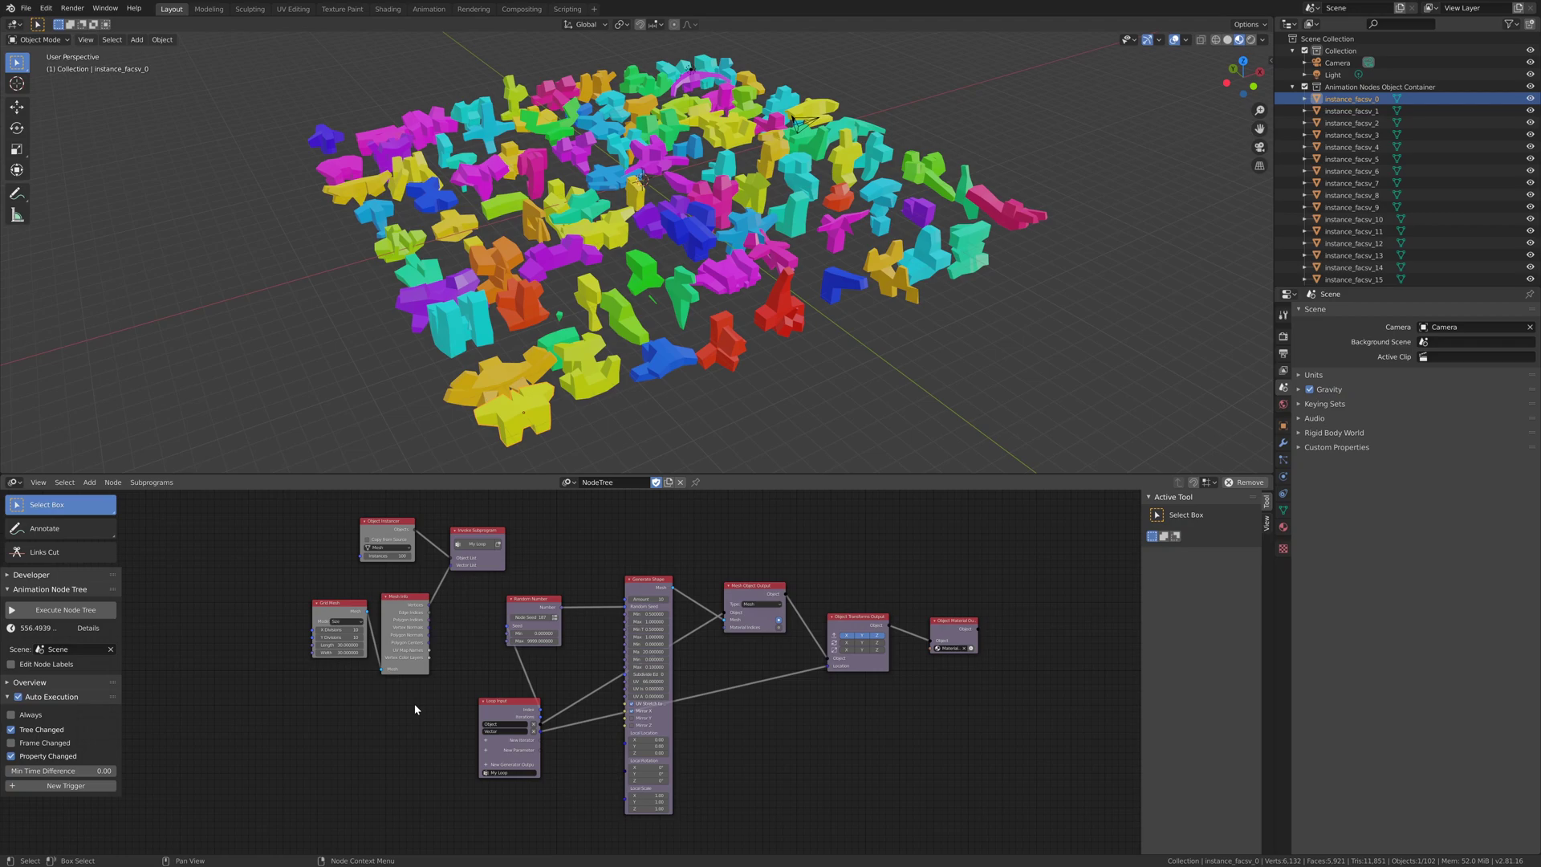
Select the Grid Mesh and Mesh Info nodes and delete them from the node tree
scroll(up, 3)
middle_click(400, 628)
scroll(up, 3)
click(494, 614)
click(653, 608)
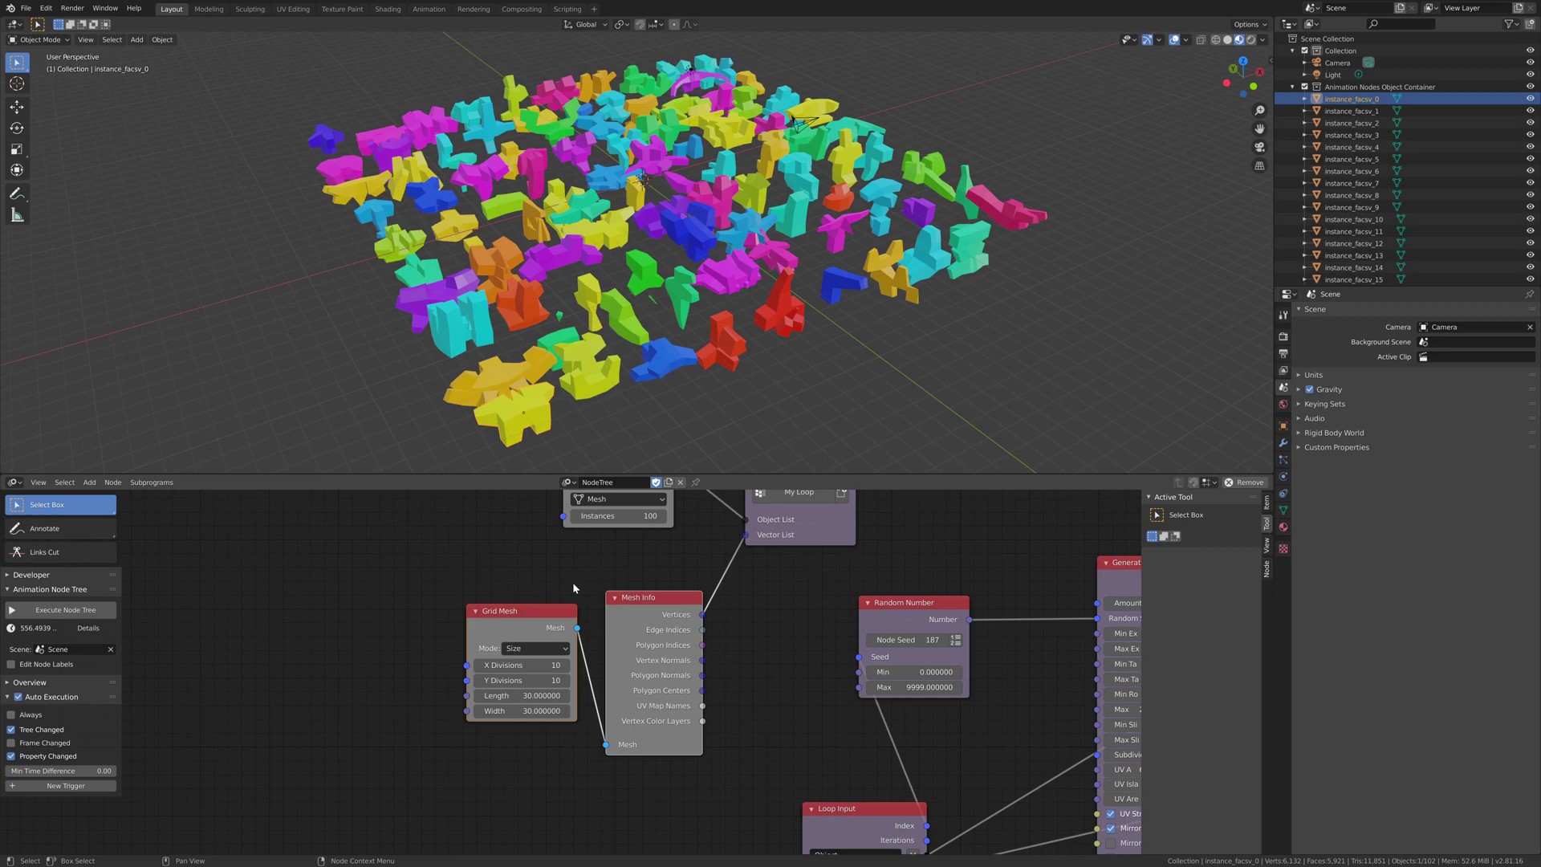
key(x)
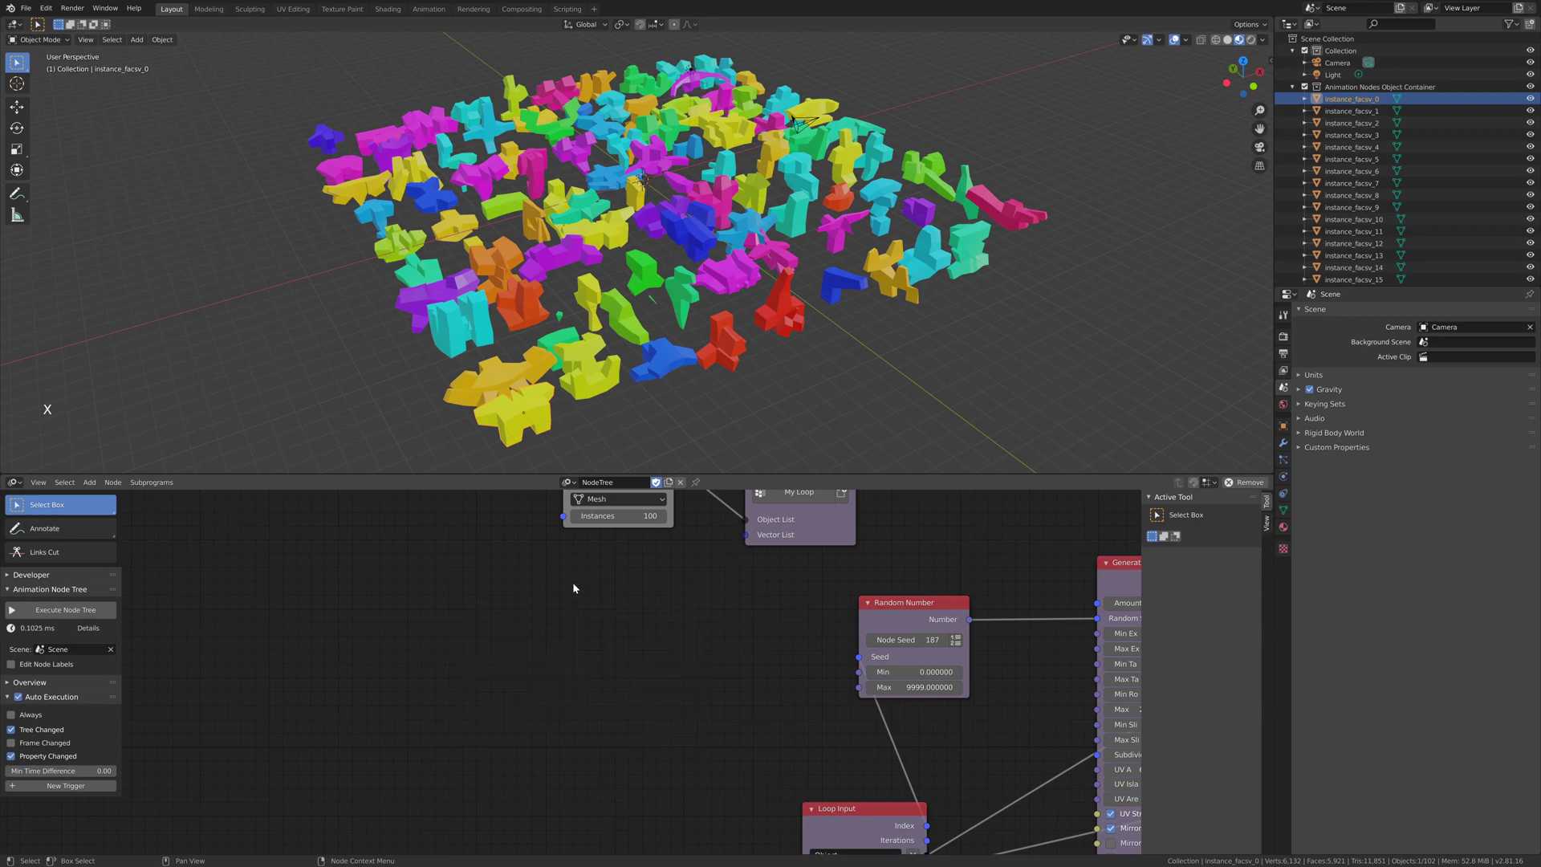
Add a Random Vector node and switch it to output a list of vectors
key(shift+a)
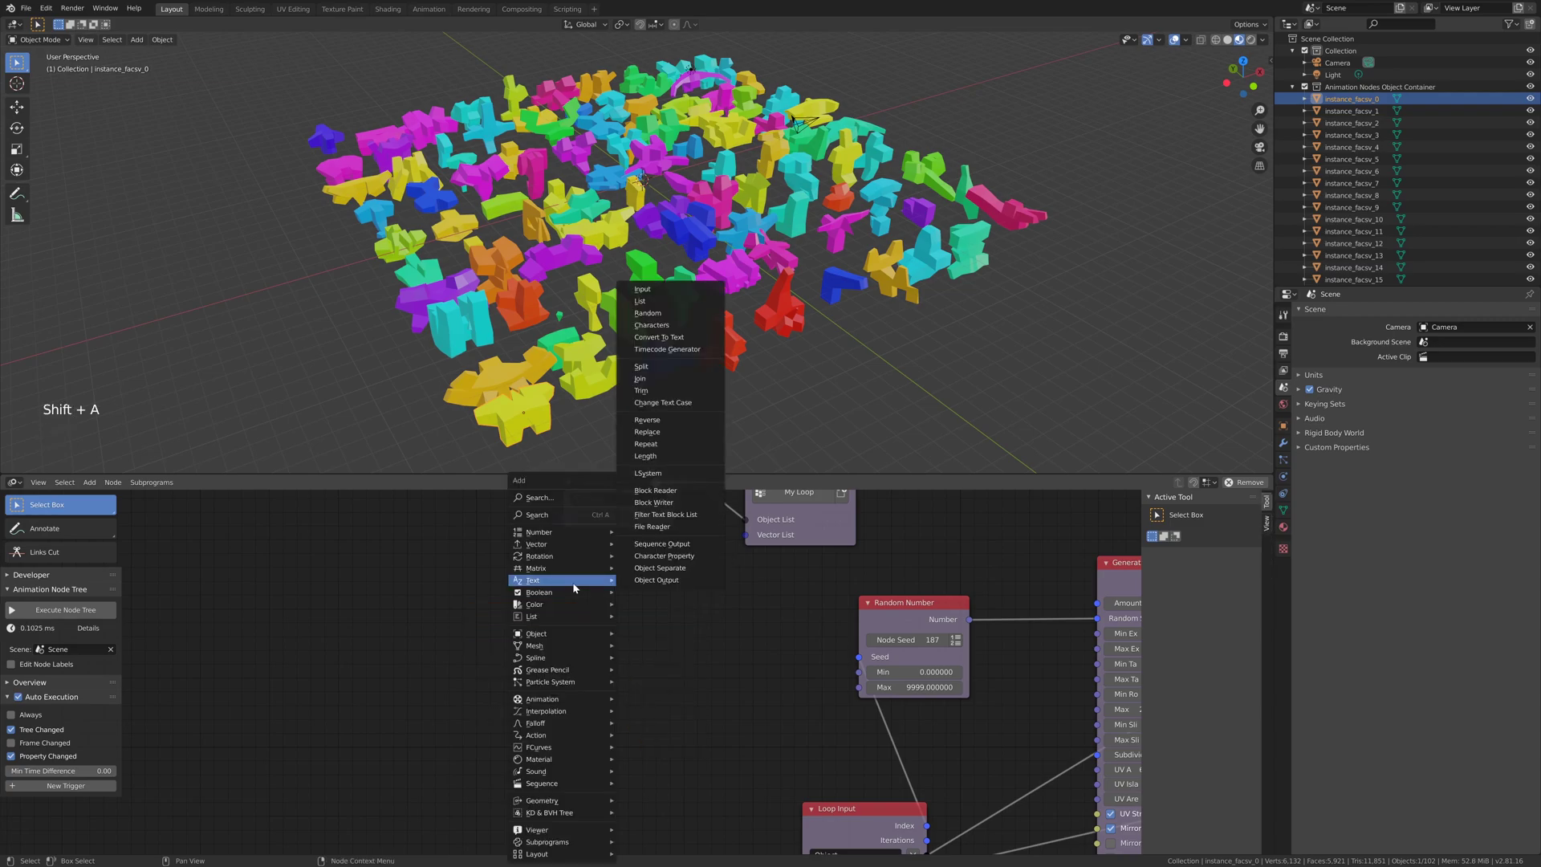
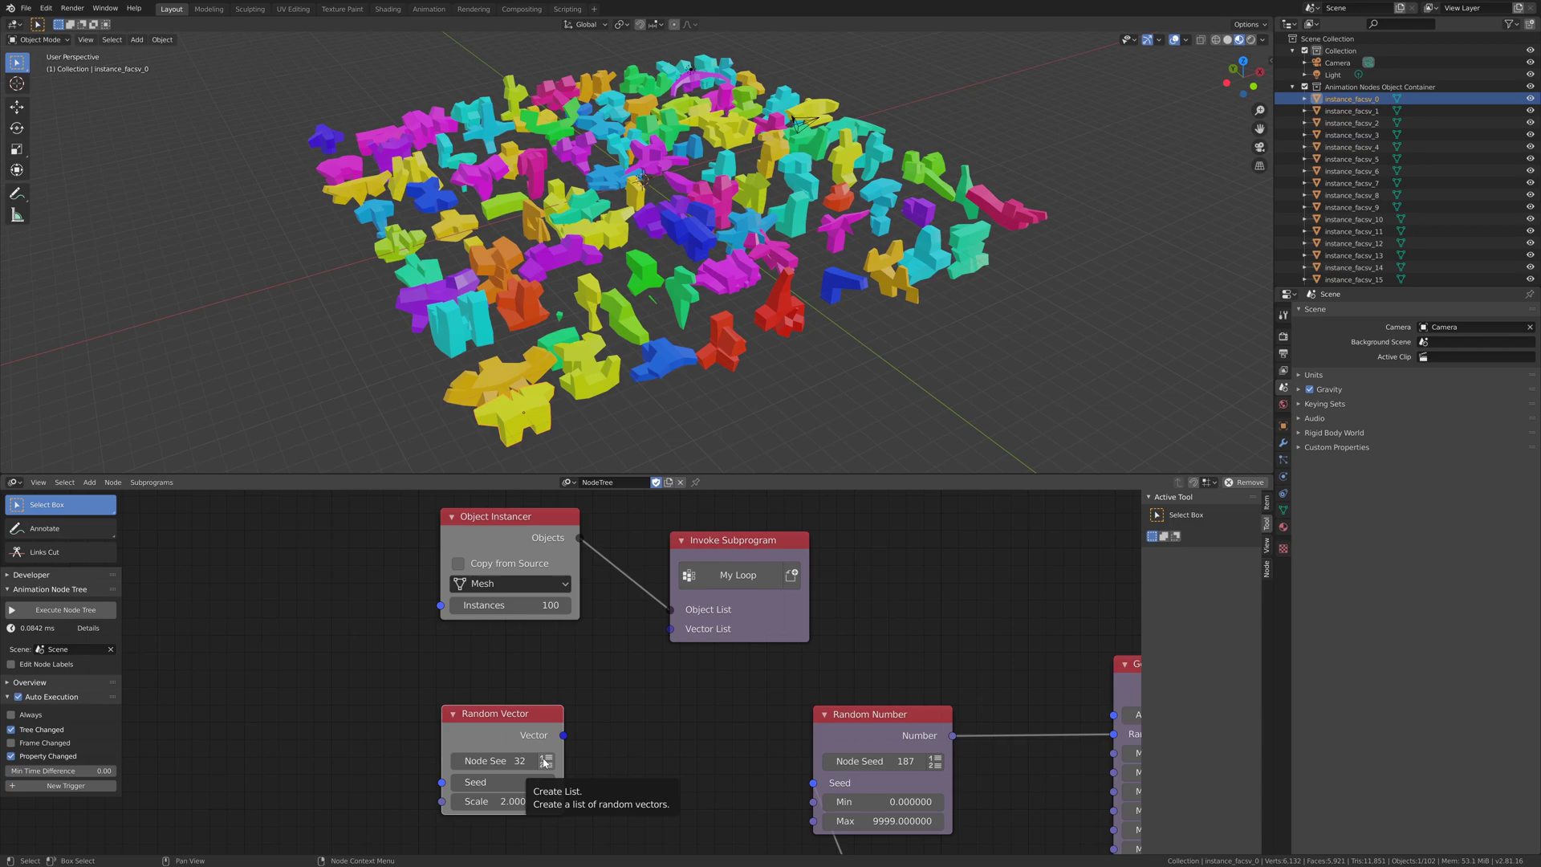
click(545, 761)
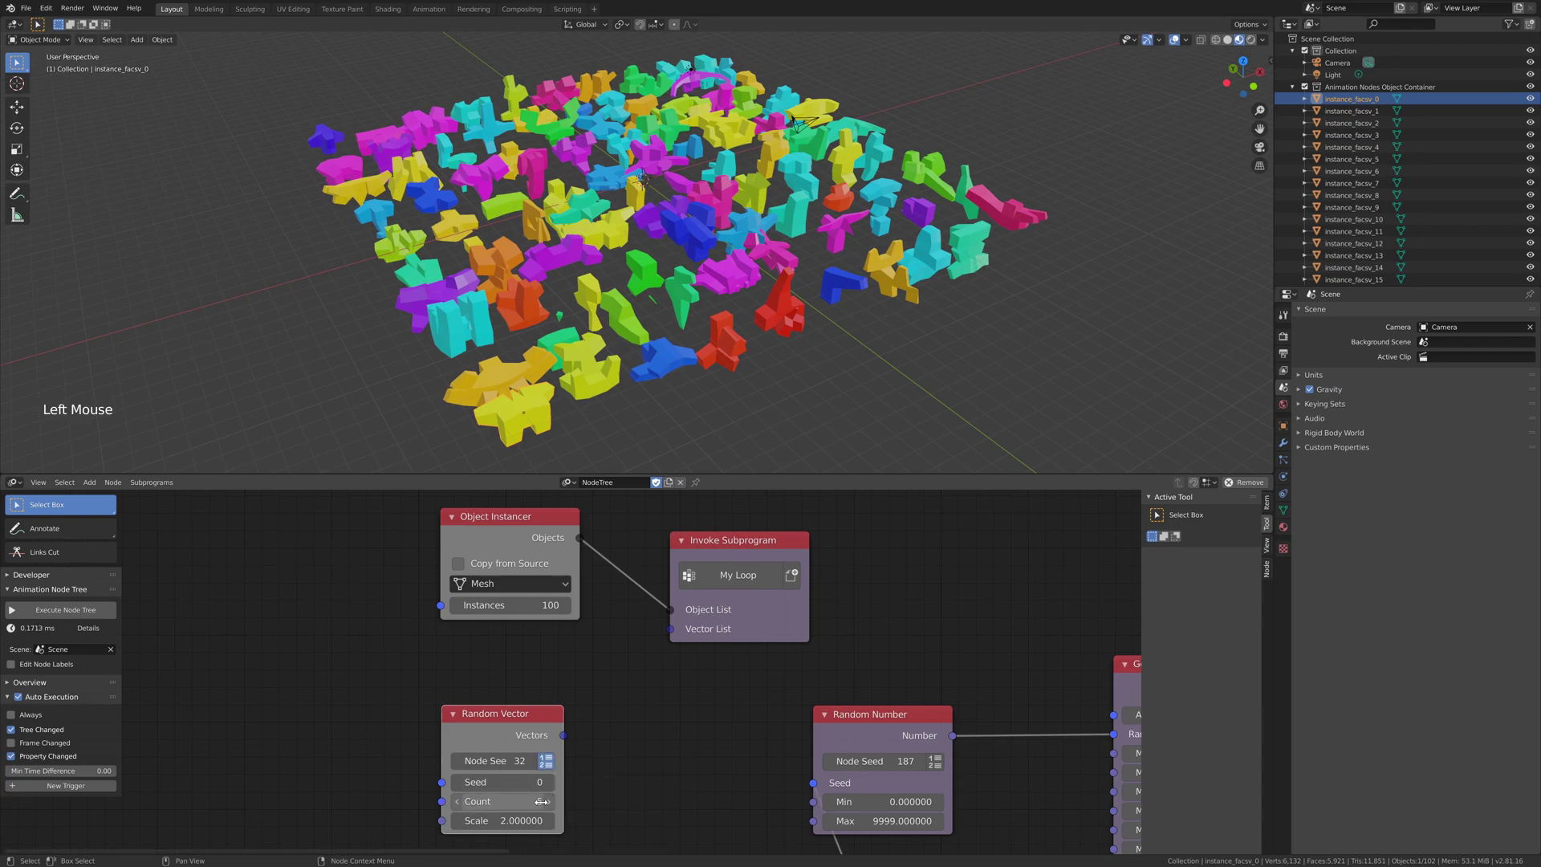
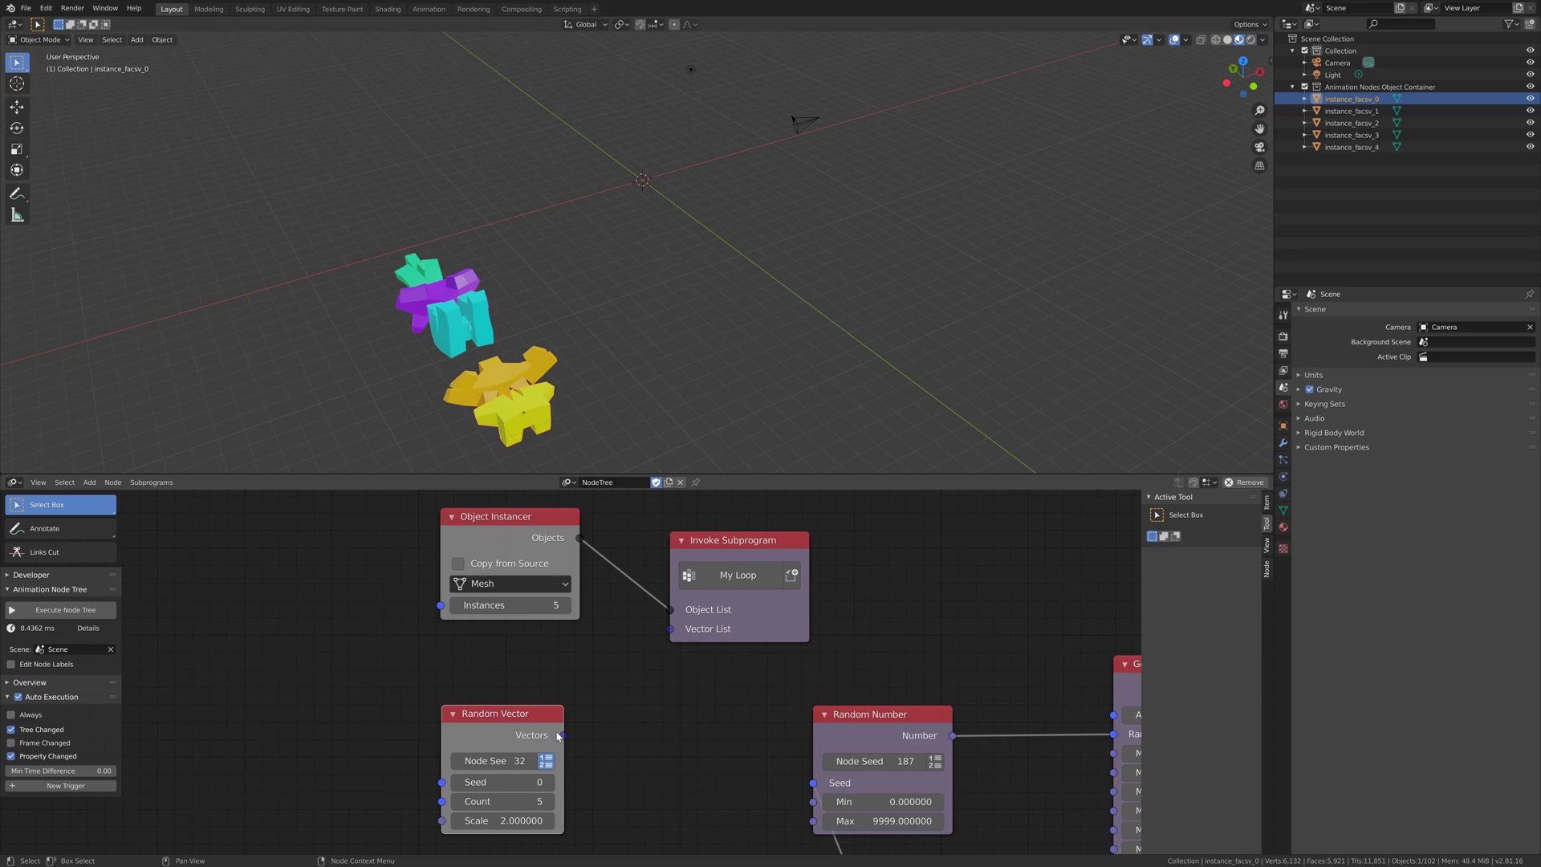
Wire the Random Vector list into the subprogram's Vector List socket and inspect the gathered shapes
click(566, 737)
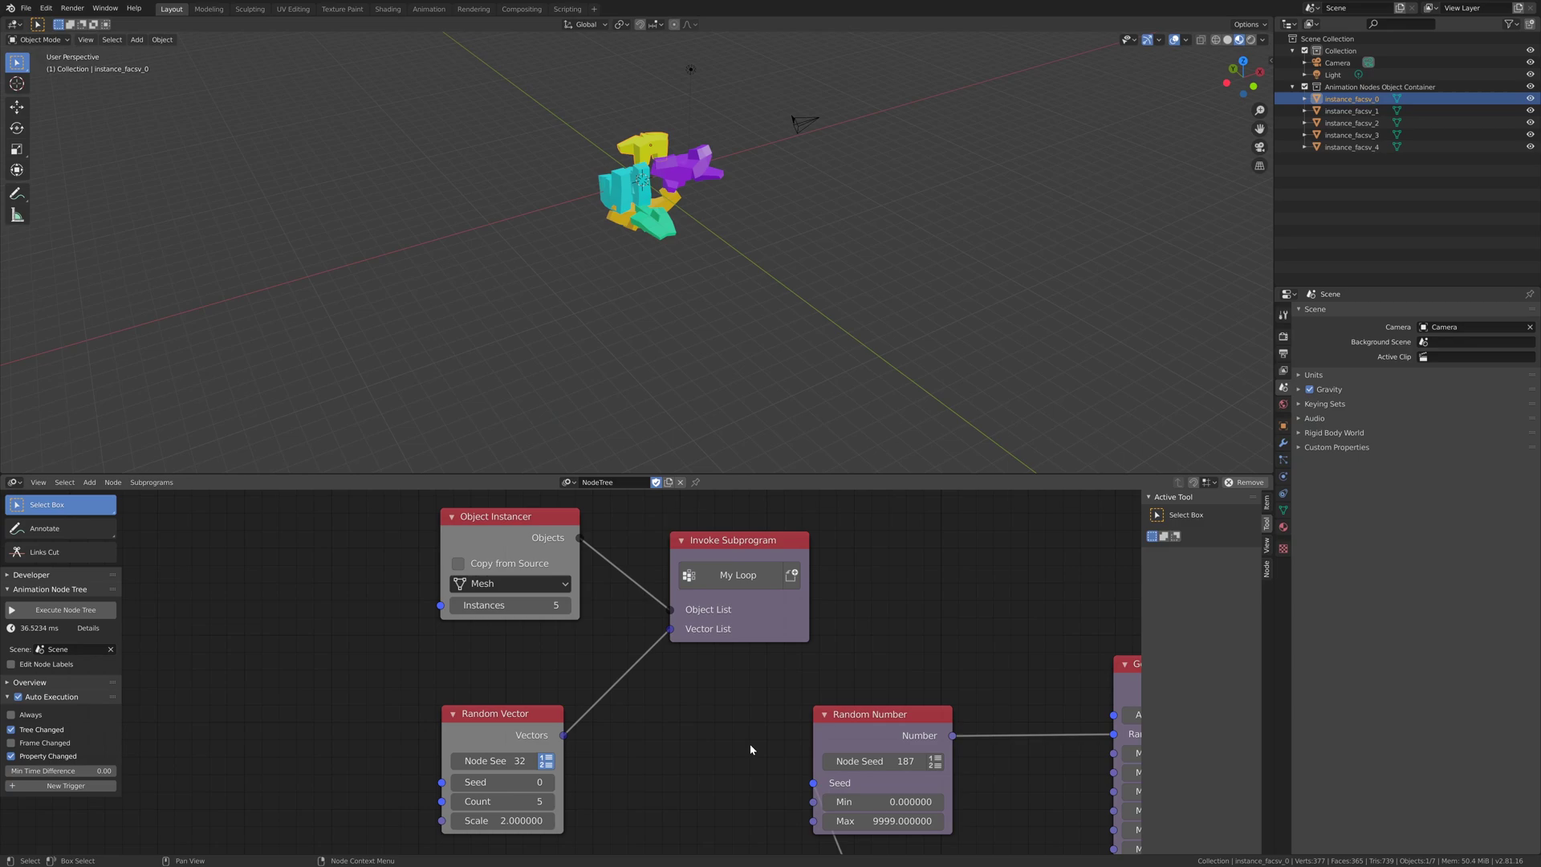
scroll(up, 3)
middle_click(913, 173)
middle_click(878, 305)
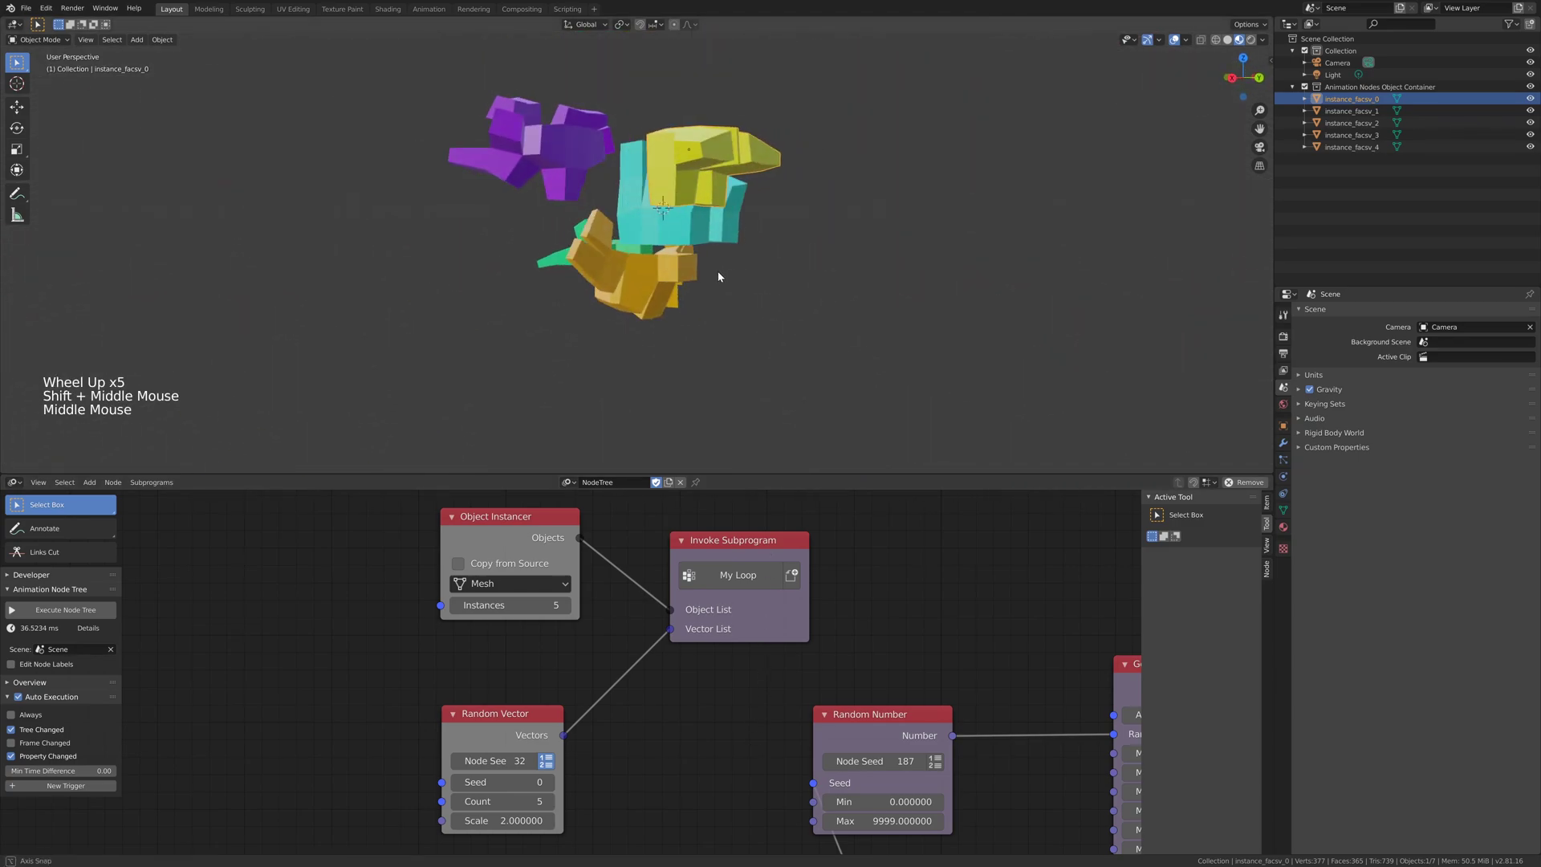
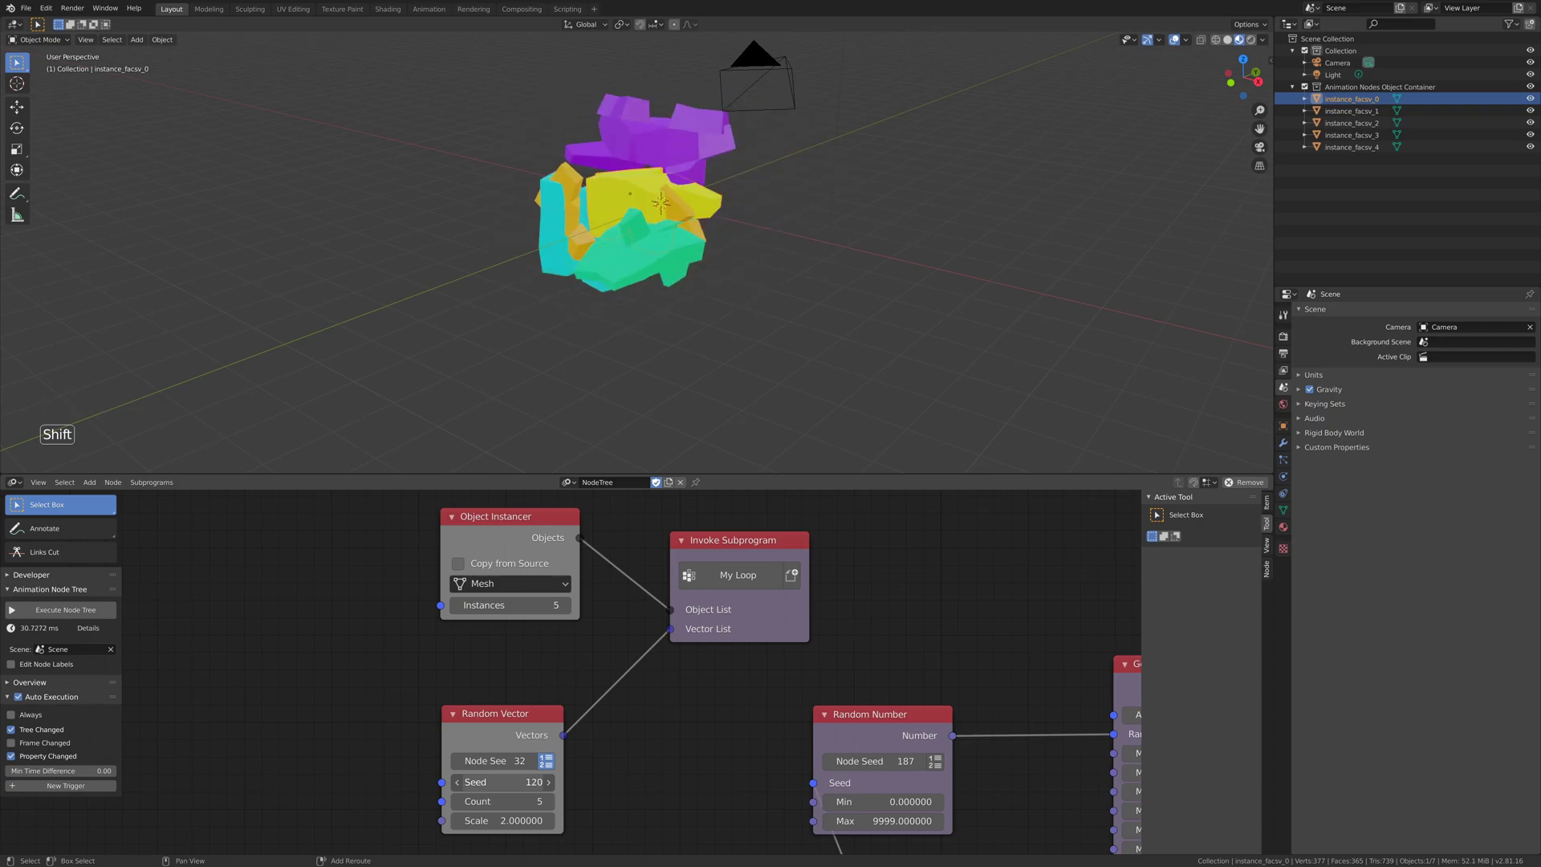
middle_click(631, 302)
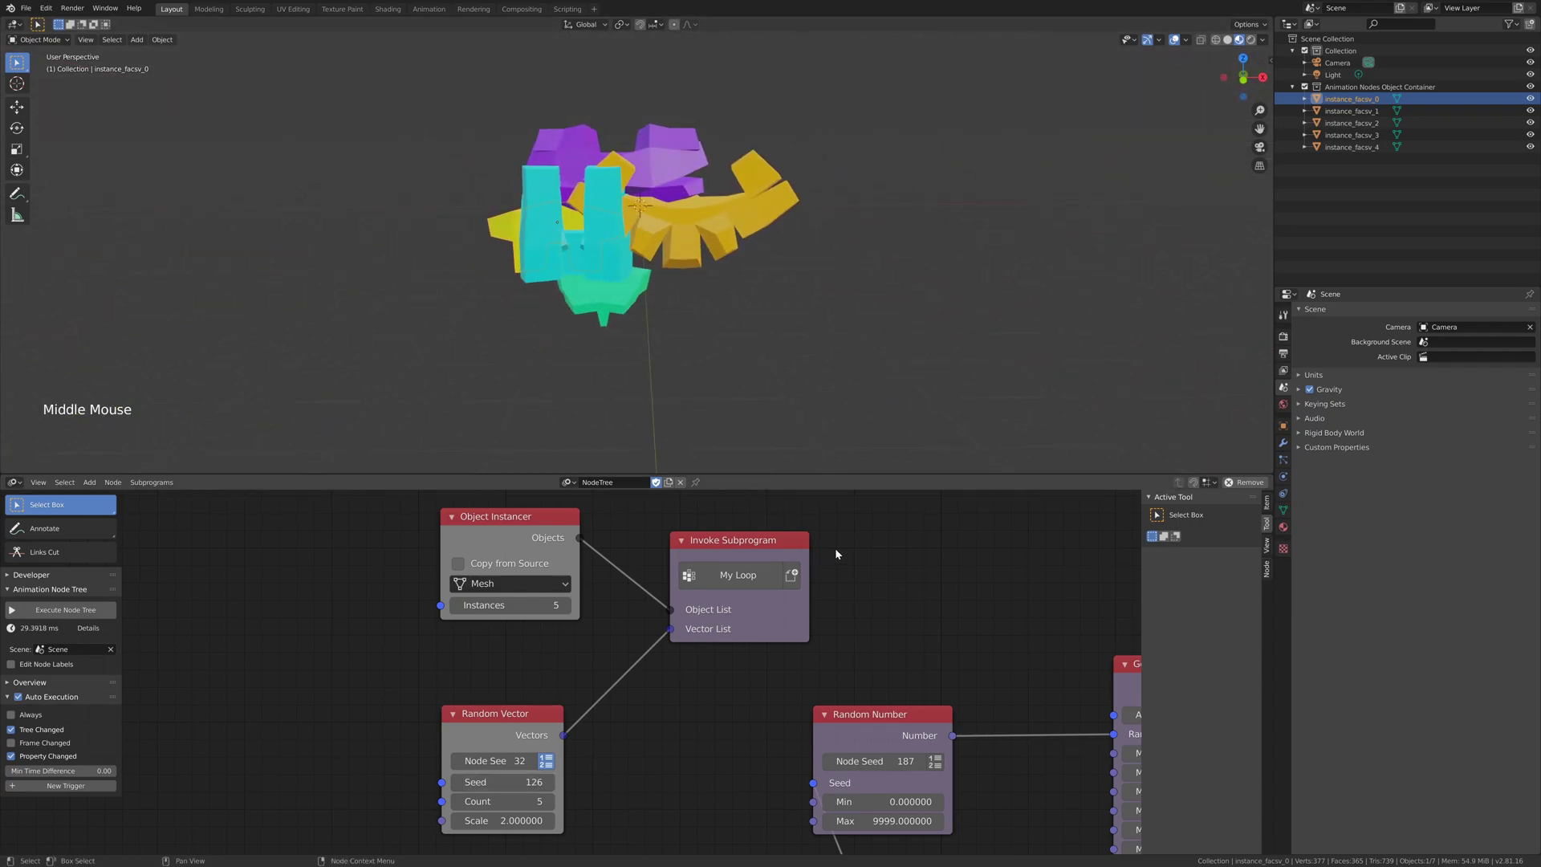
scroll(down, 3)
middle_click(918, 668)
scroll(down, 3)
middle_click(692, 647)
middle_click(643, 639)
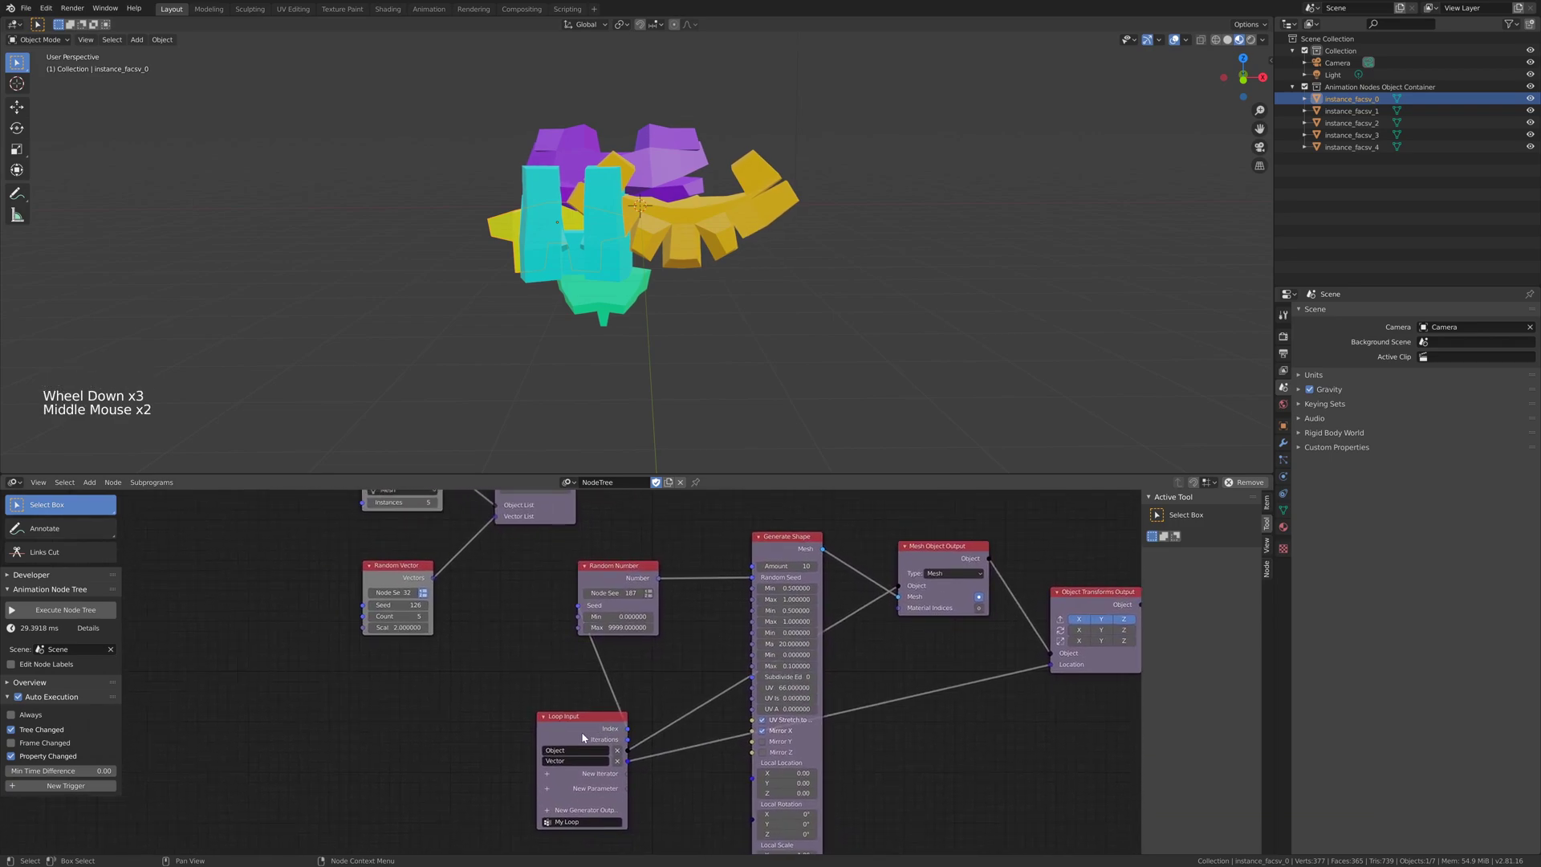
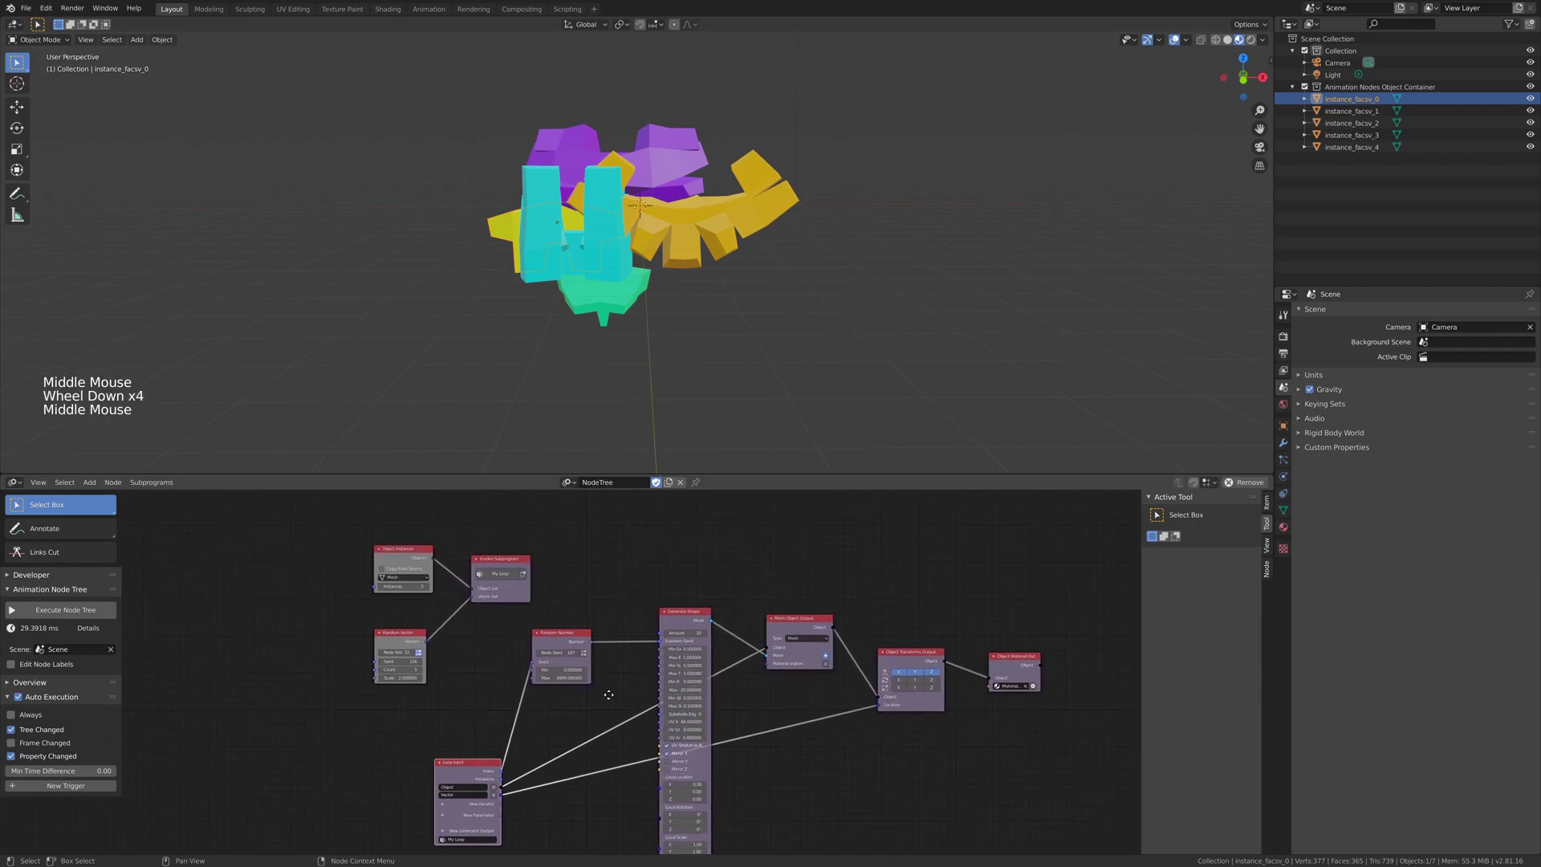
scroll(up, 3)
Add an Integer Input node wired to both the Instances and the vector Count sockets
middle_click(634, 647)
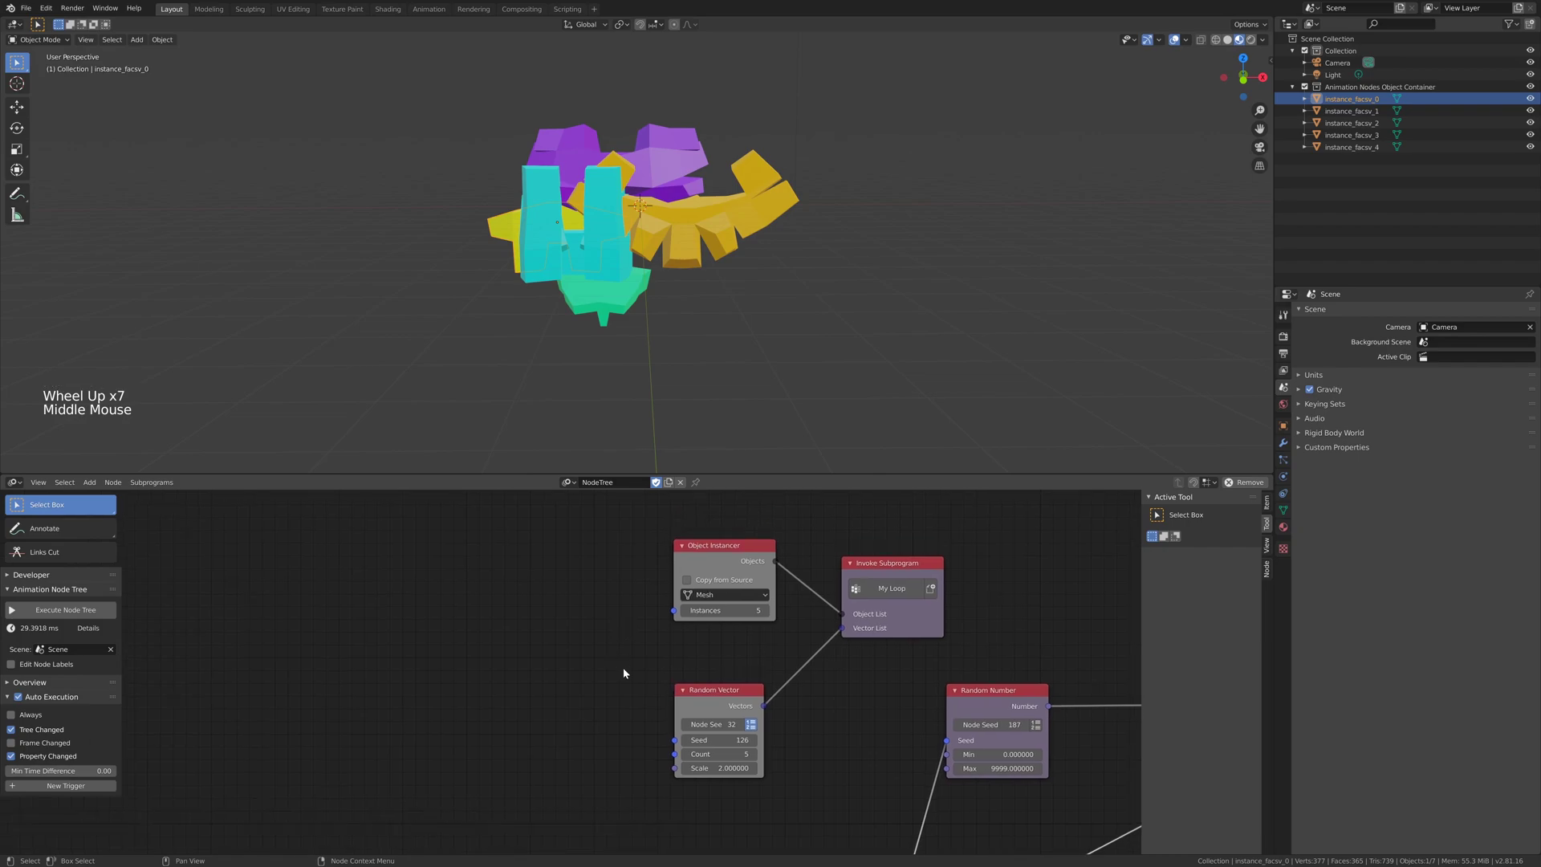
key(shift+a)
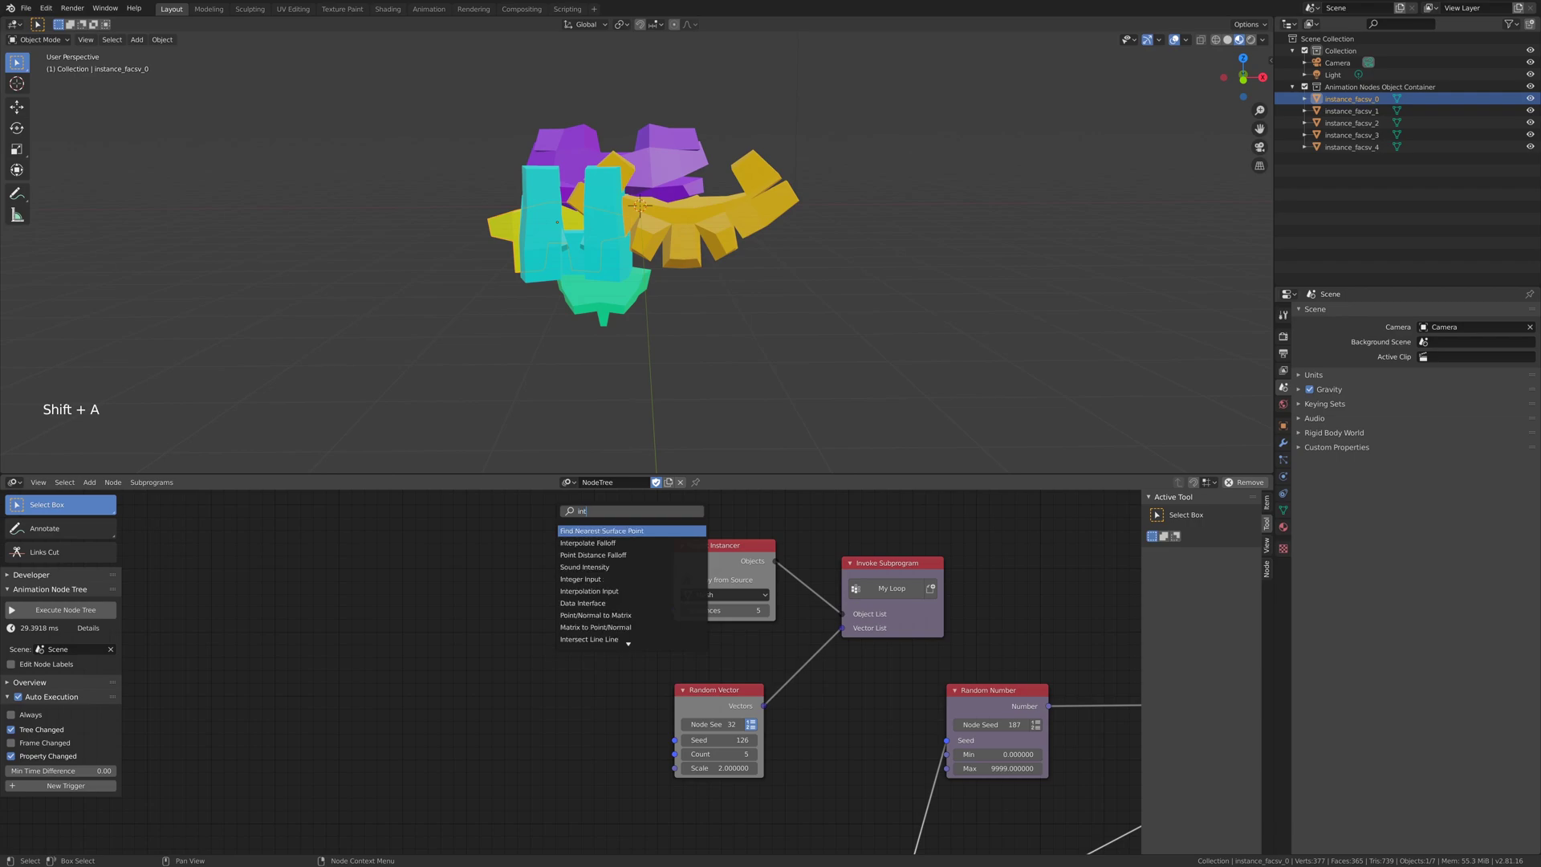
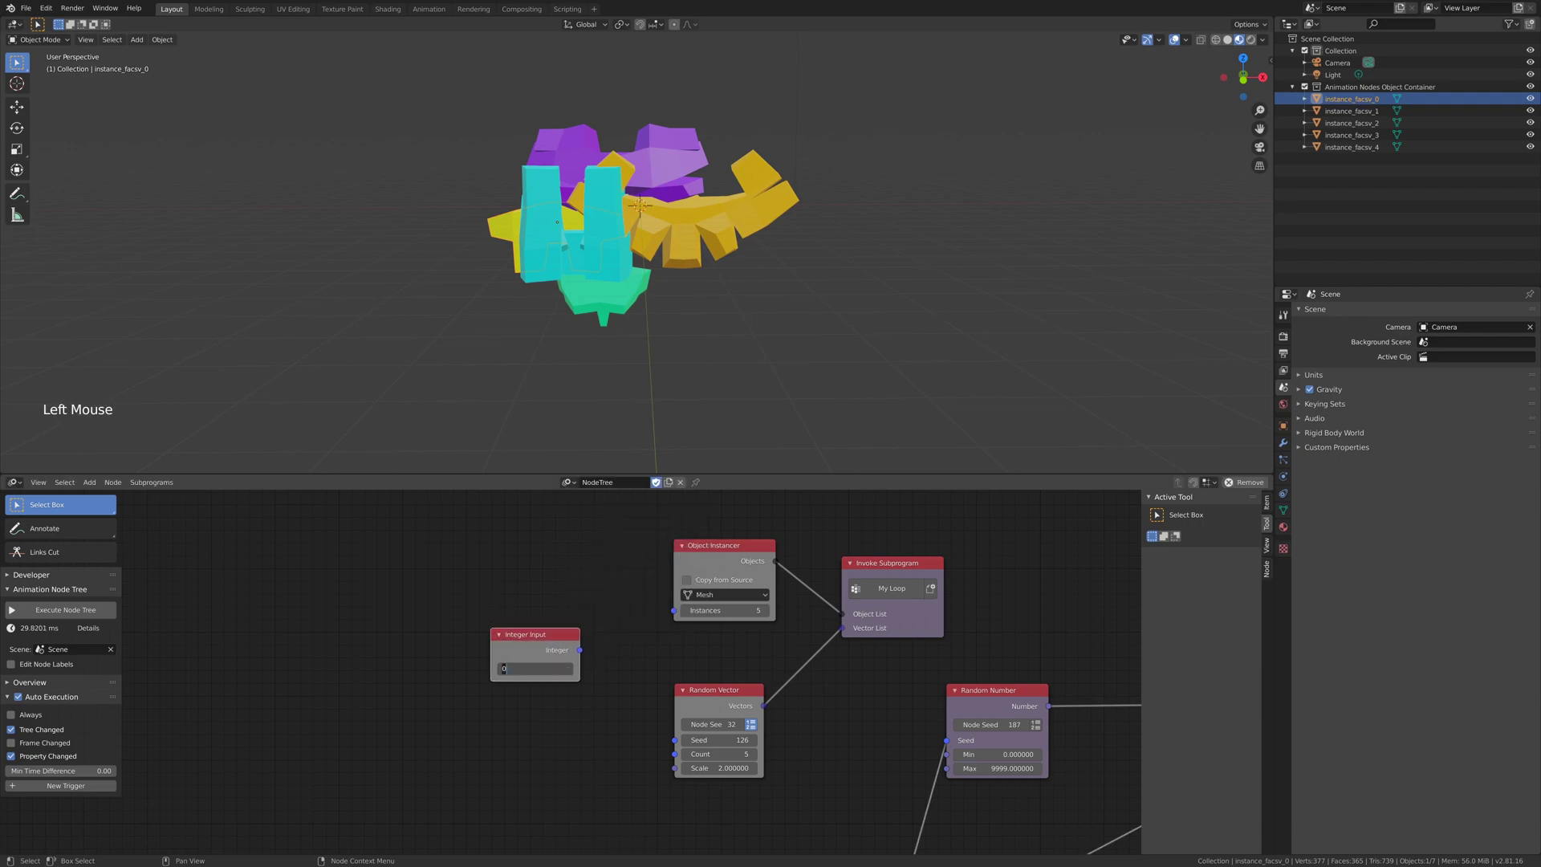
click(585, 654)
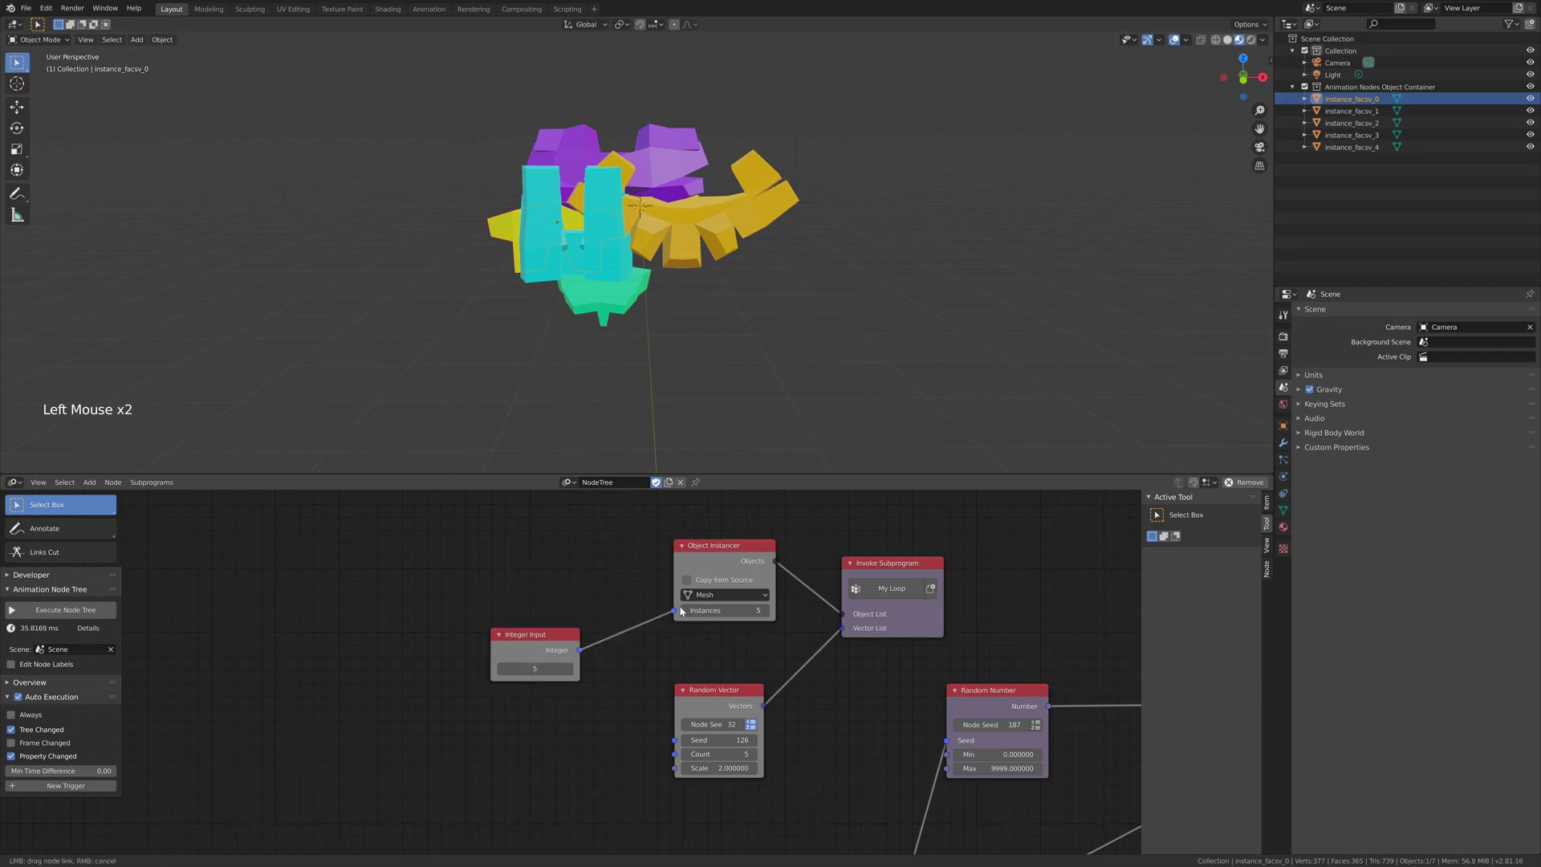
click(587, 653)
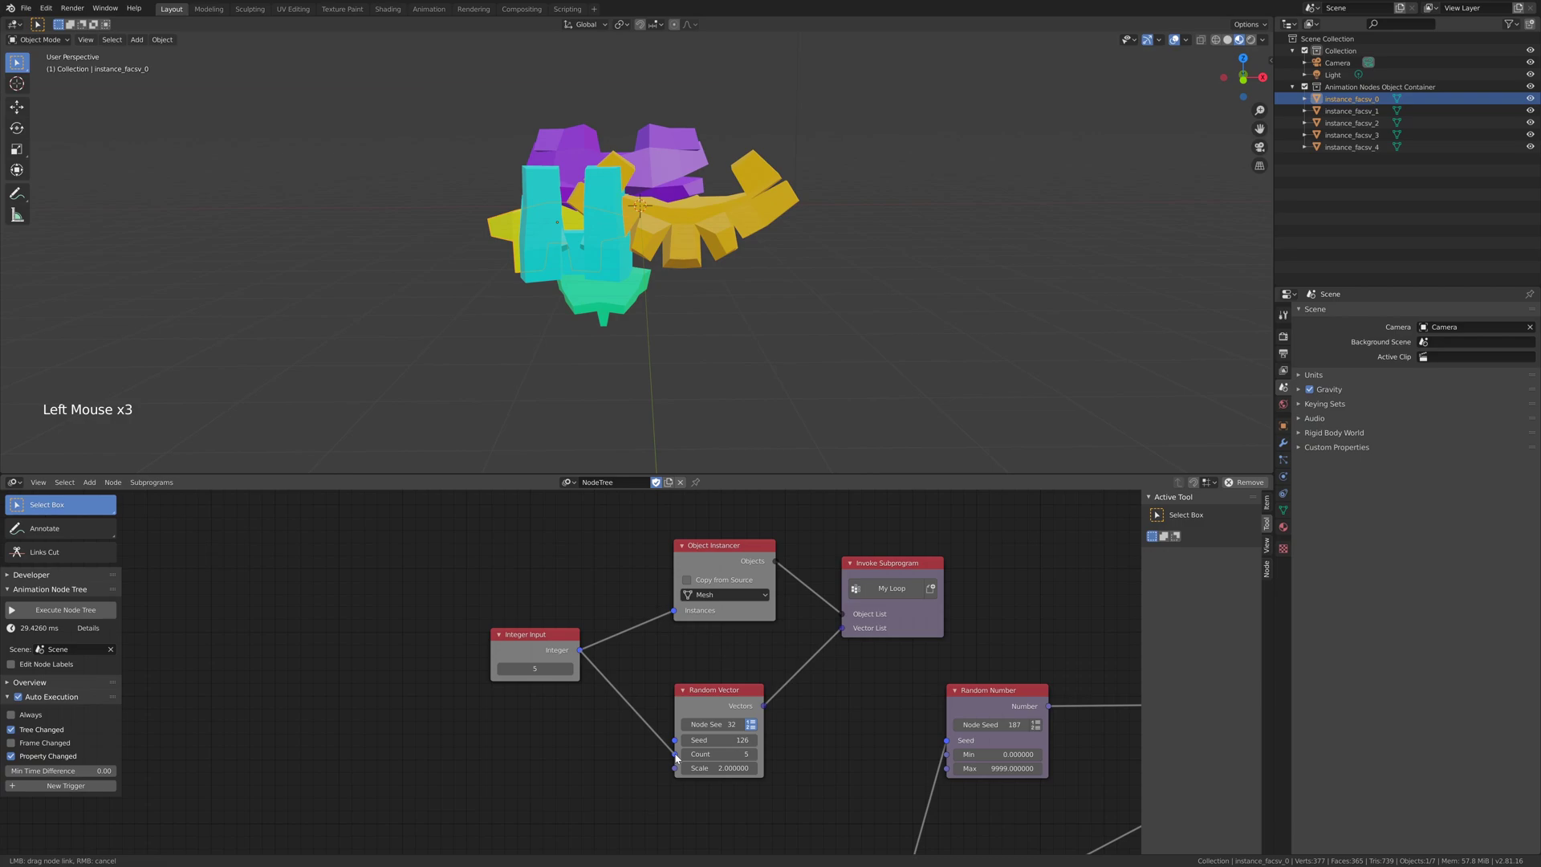
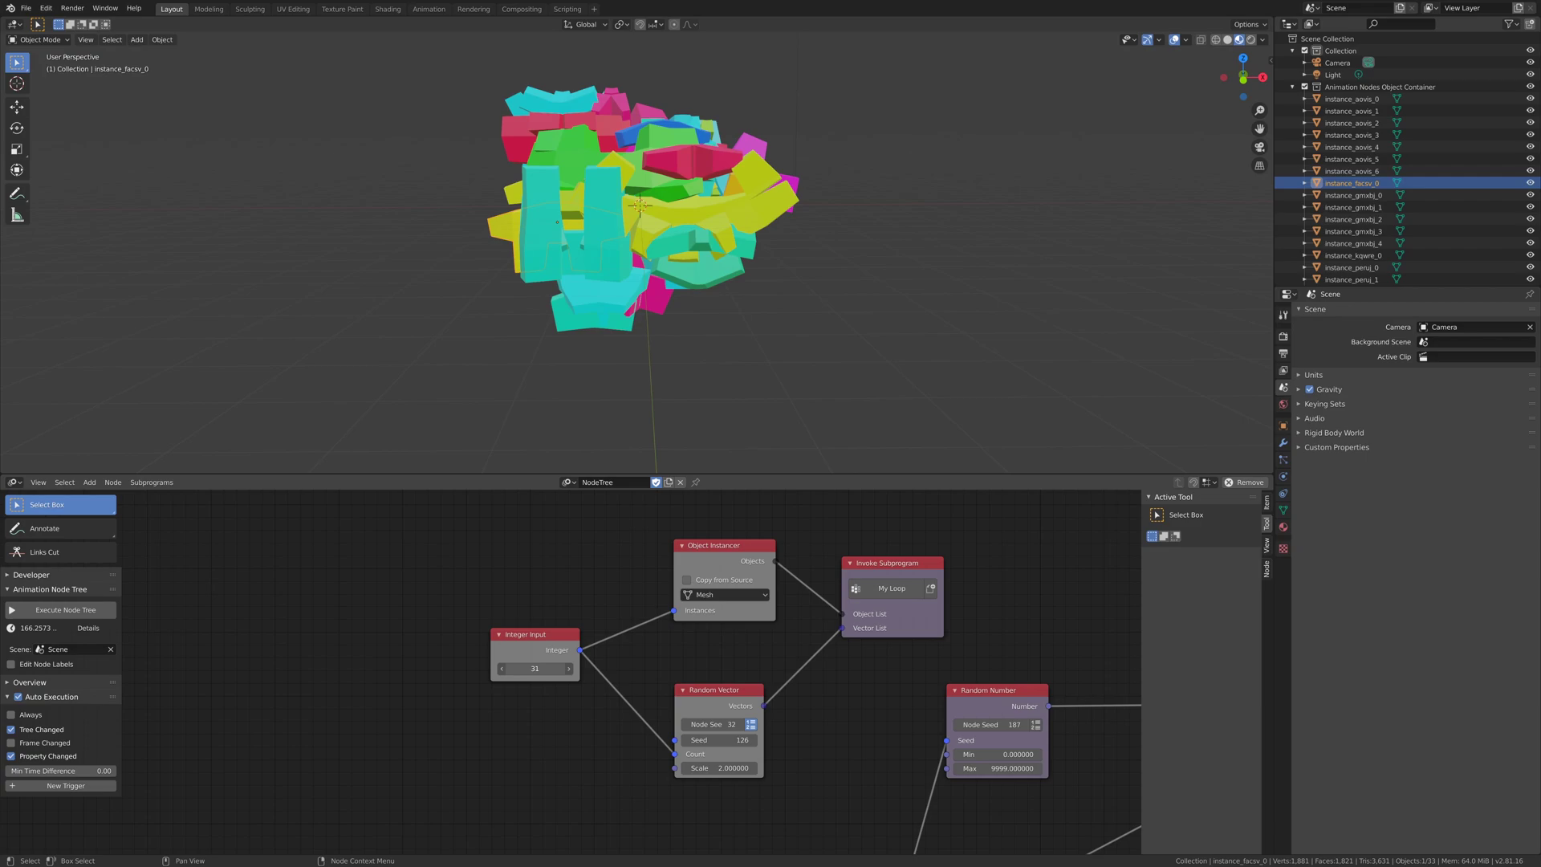
middle_click(613, 270)
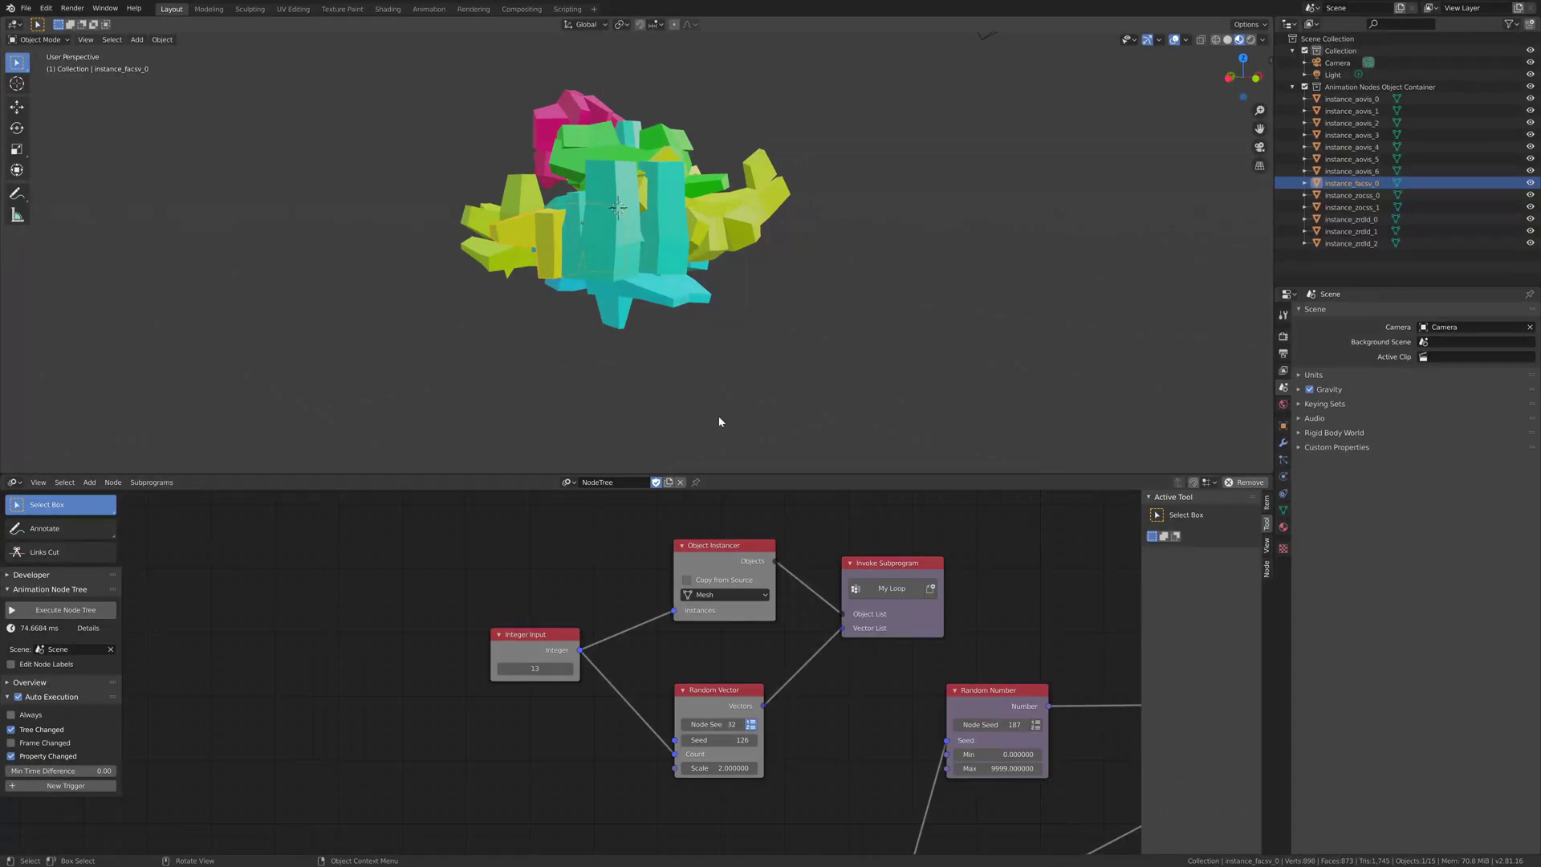
scroll(down, 3)
Locate the Generate Shape node's Local Location input in the node tree
middle_click(1043, 797)
scroll(down, 3)
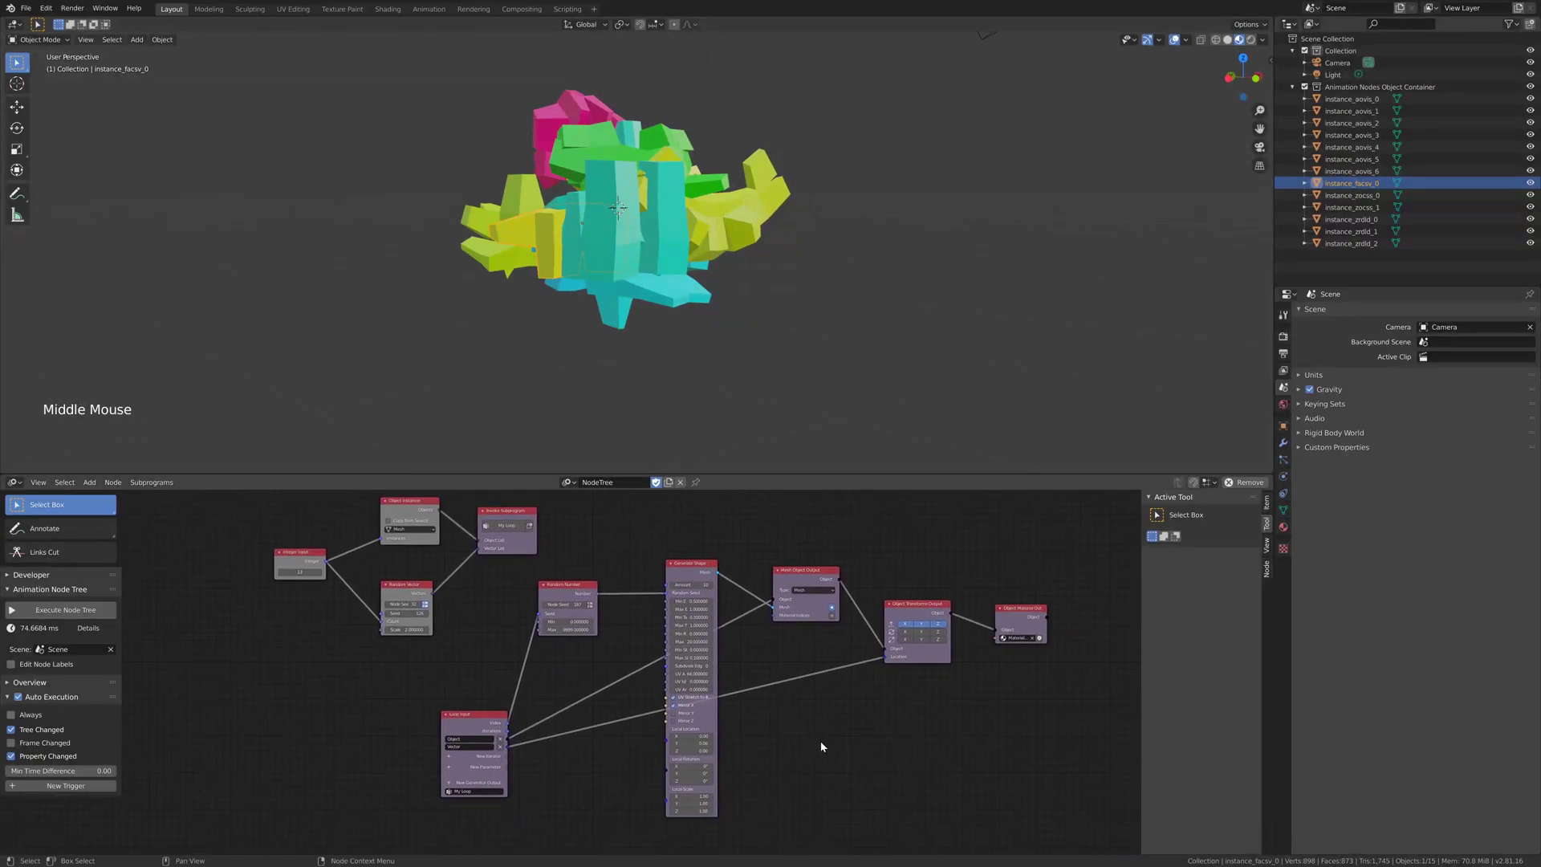
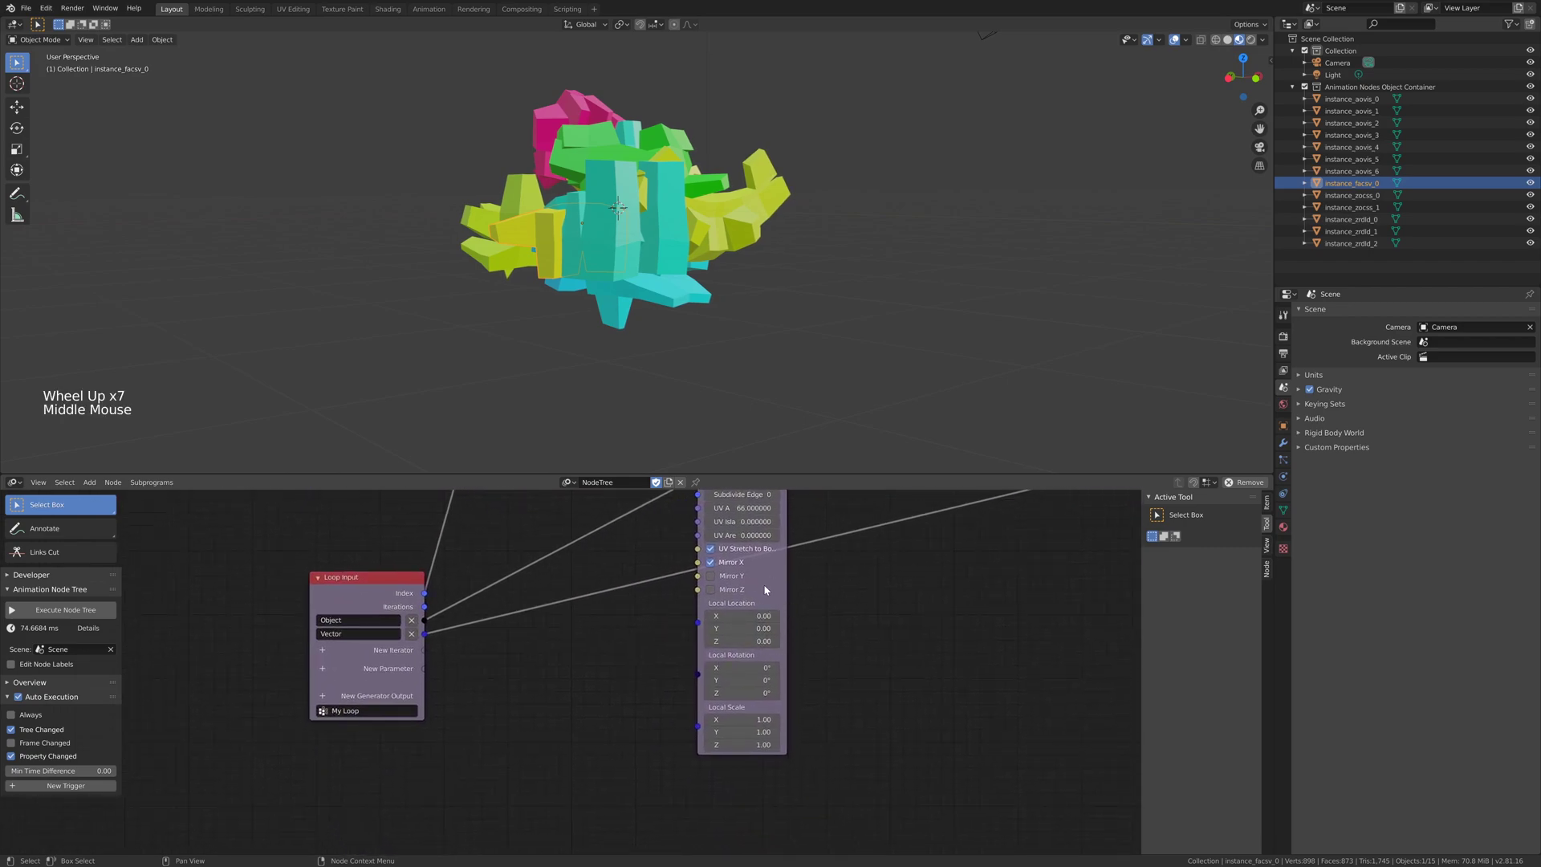
scroll(up, 3)
middle_click(966, 622)
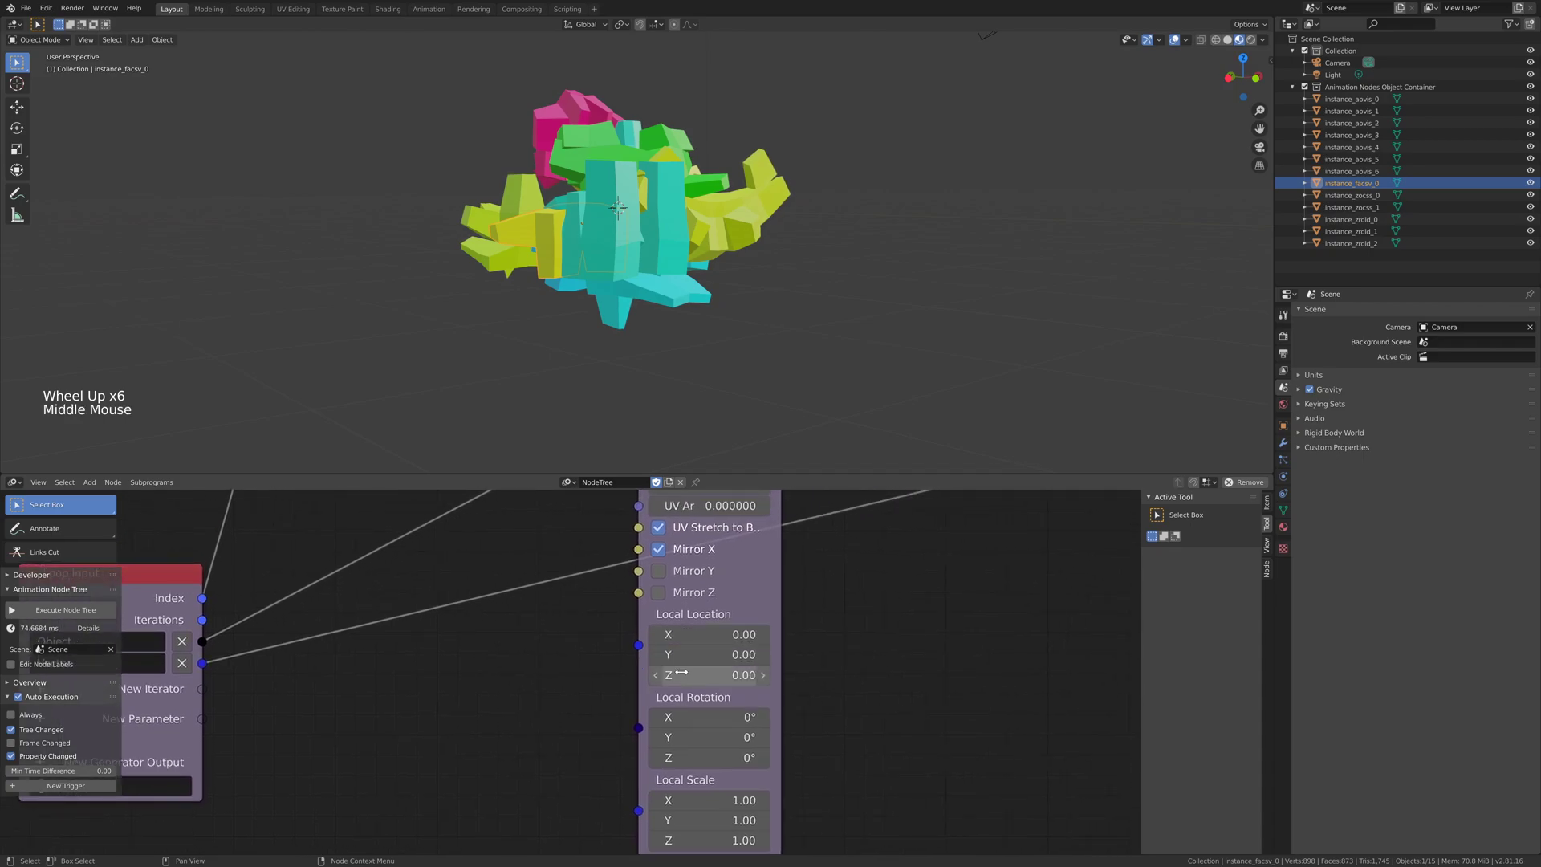
scroll(down, 3)
middle_click(855, 599)
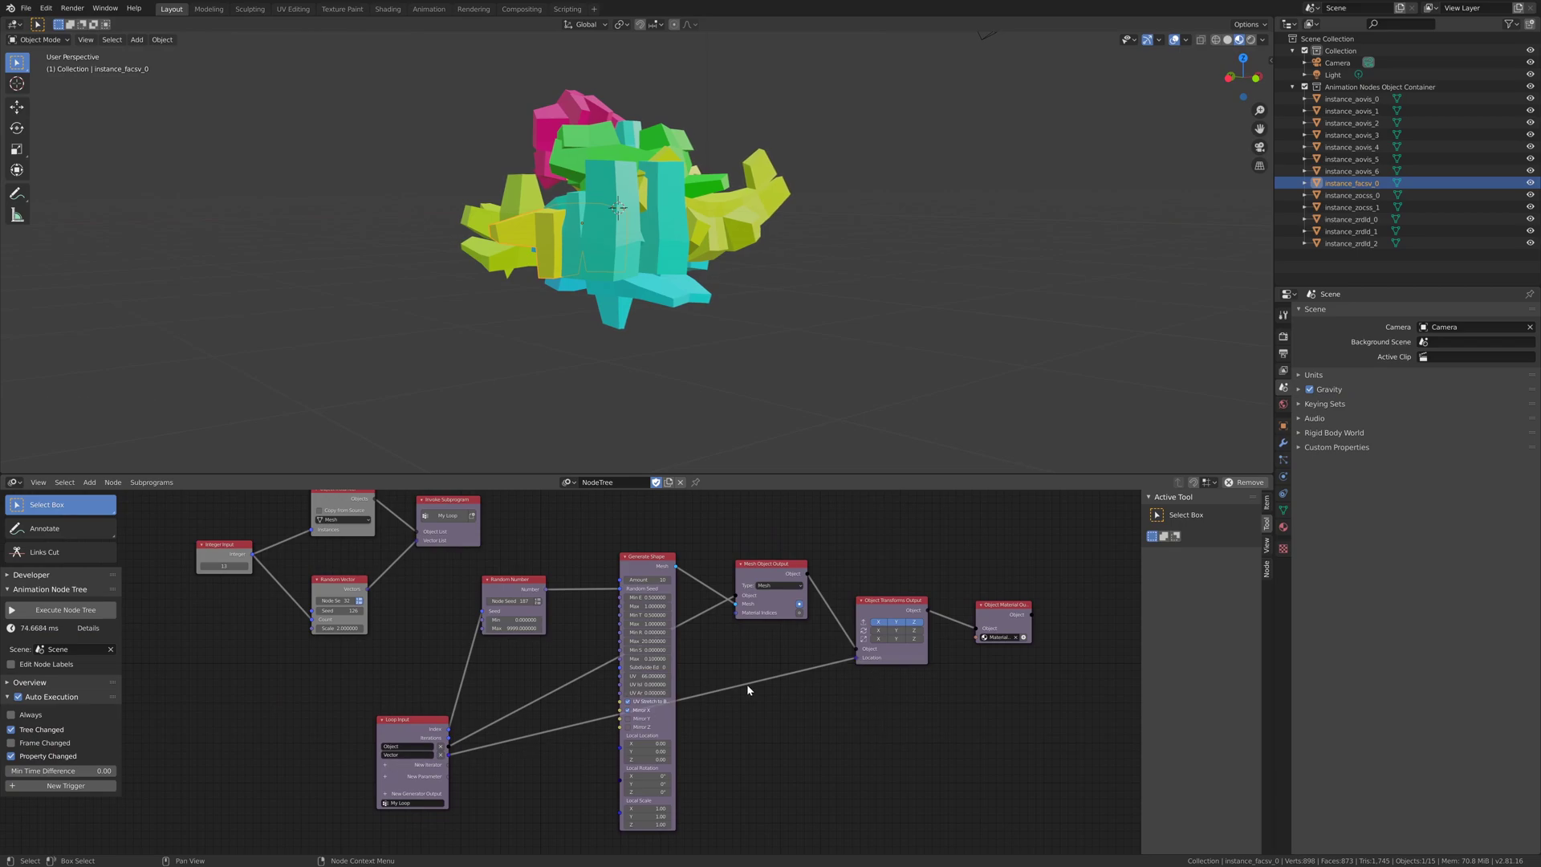
Rewire the loop's vector from the object Location to Generate Shape's Local Location
click(860, 659)
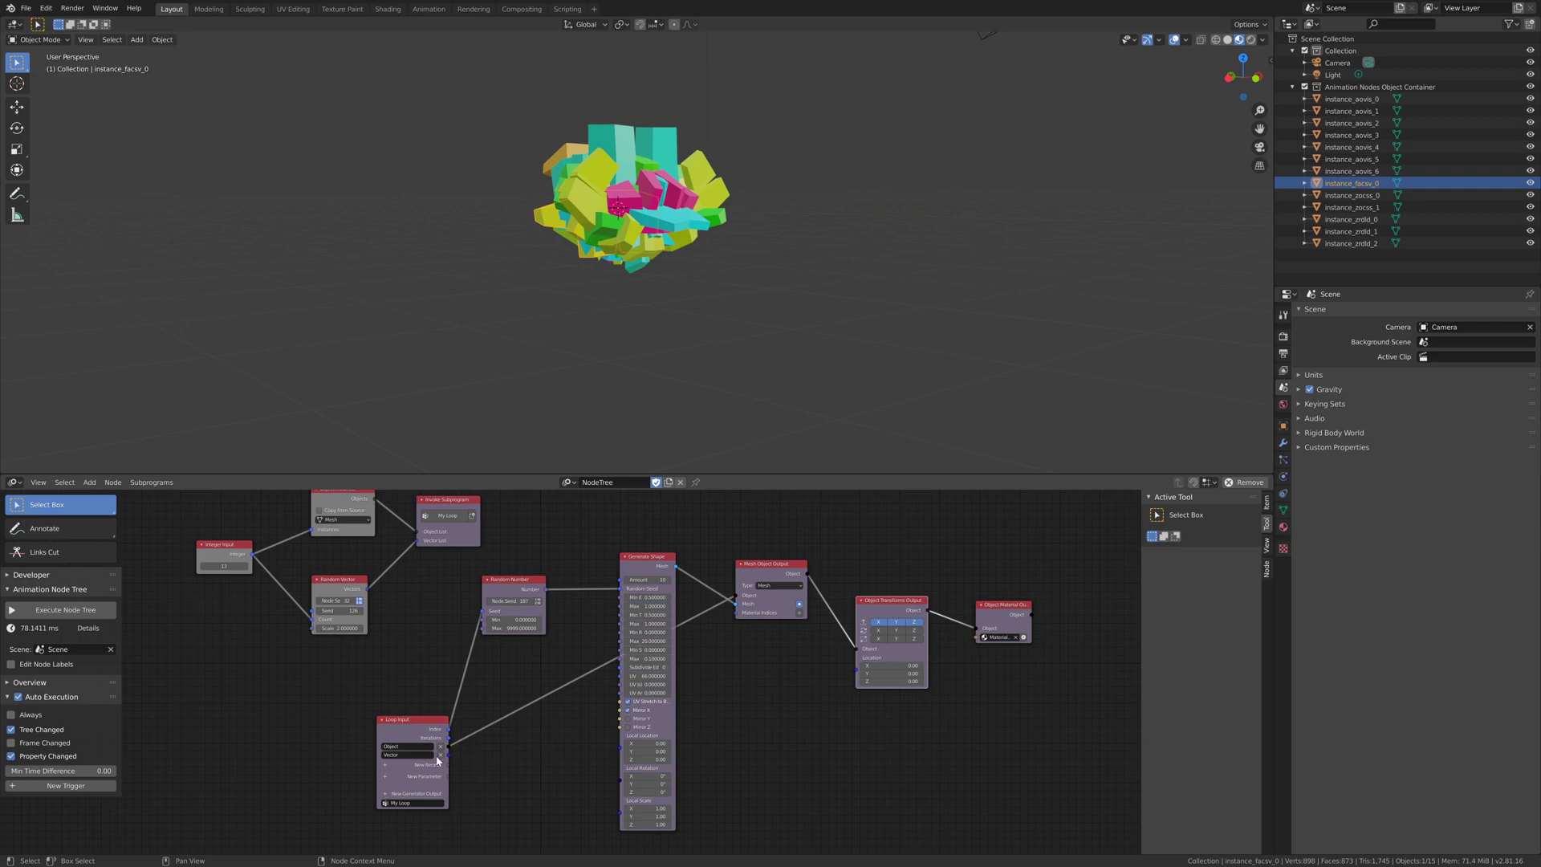
click(450, 757)
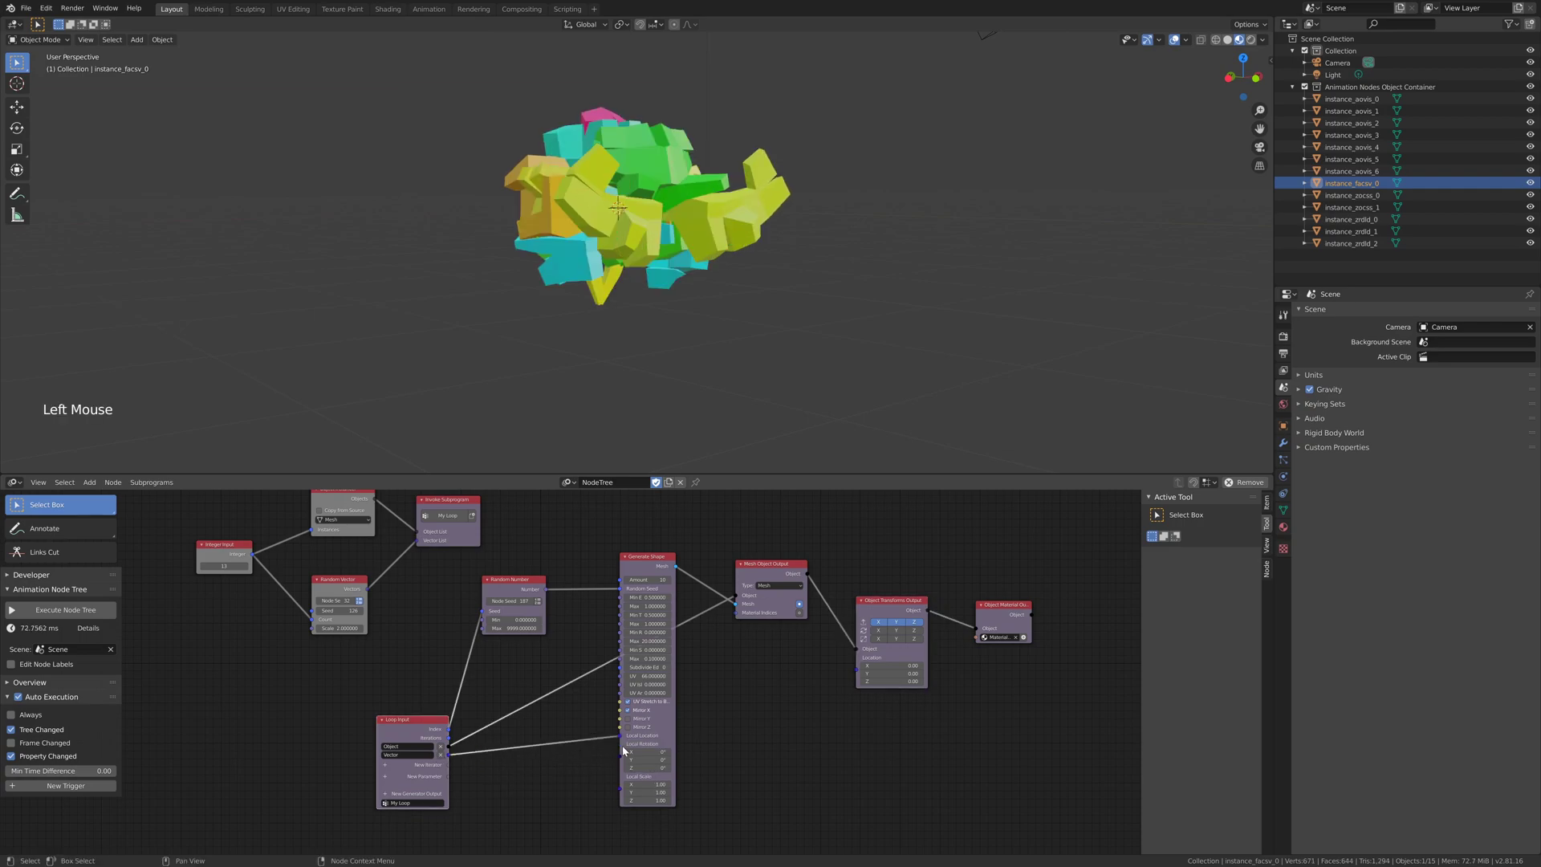
middle_click(780, 271)
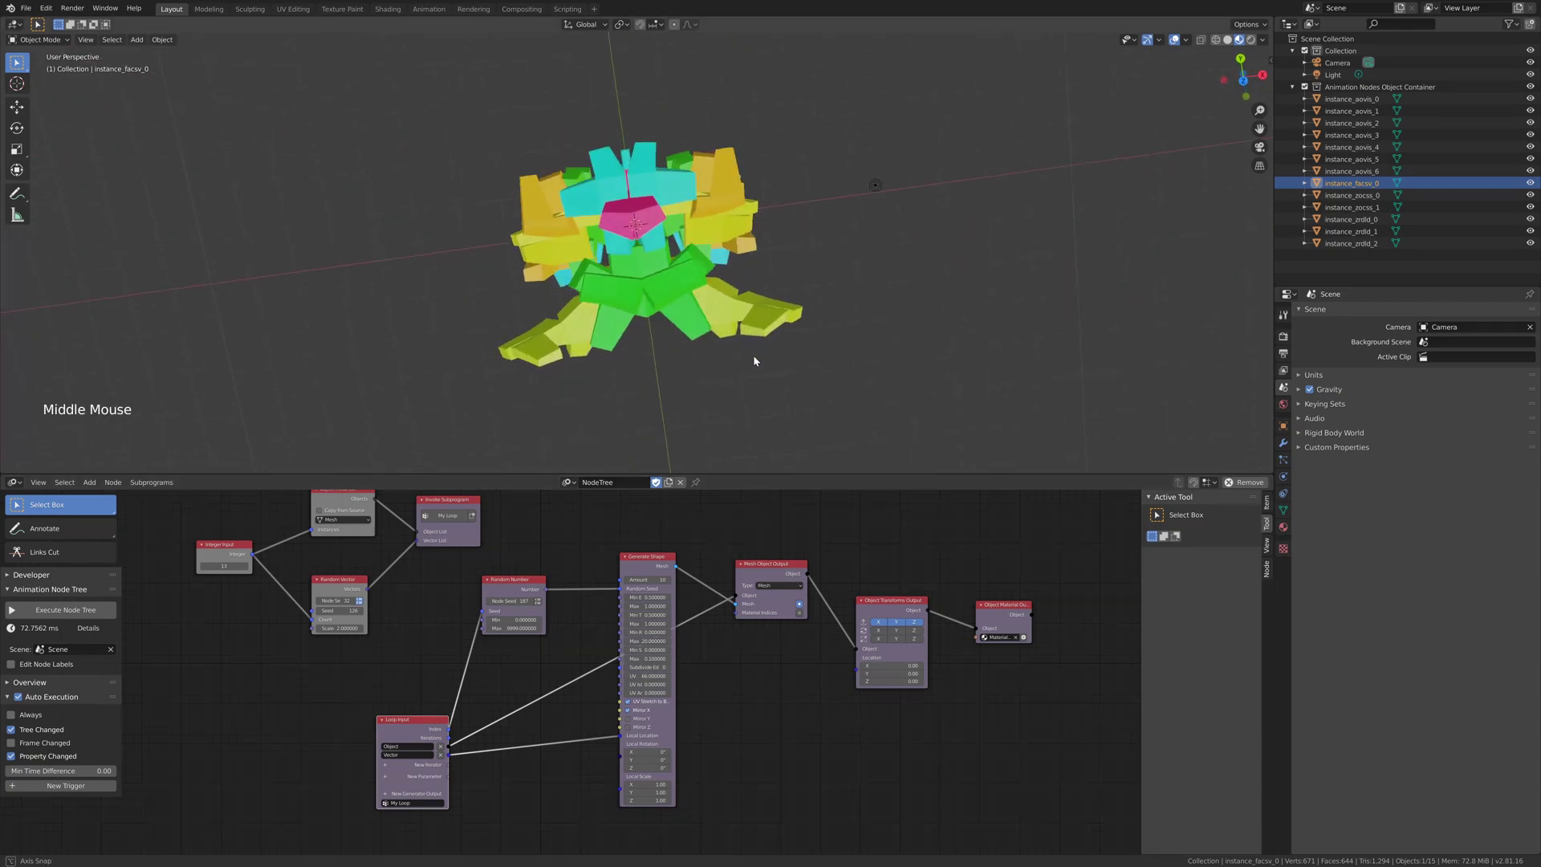
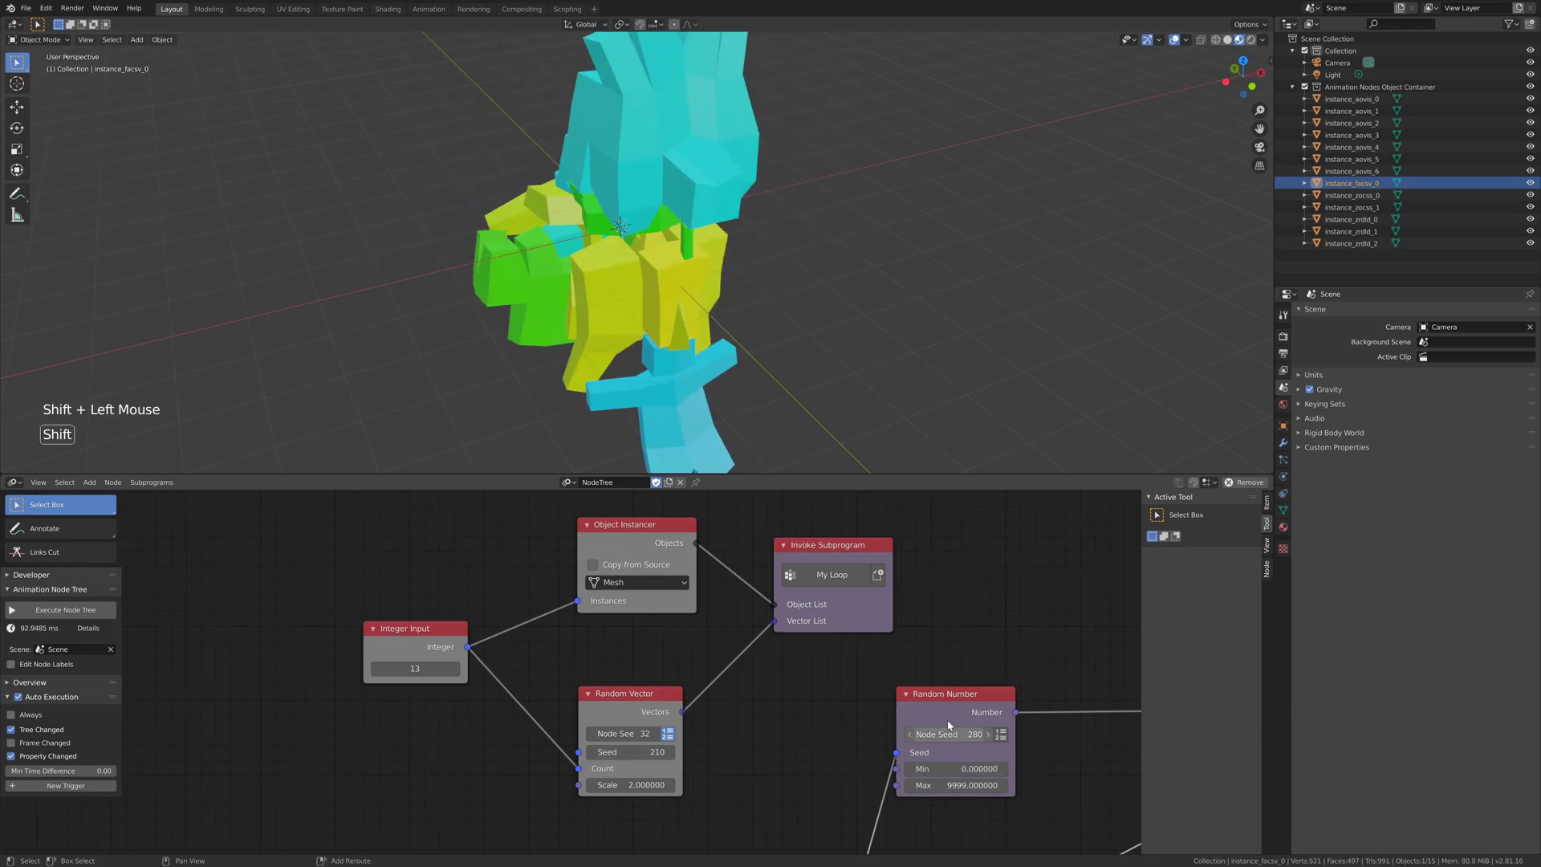
Navigate the node tree to the Random Vector and Random Number seed fields
middle_click(813, 320)
scroll(down, 3)
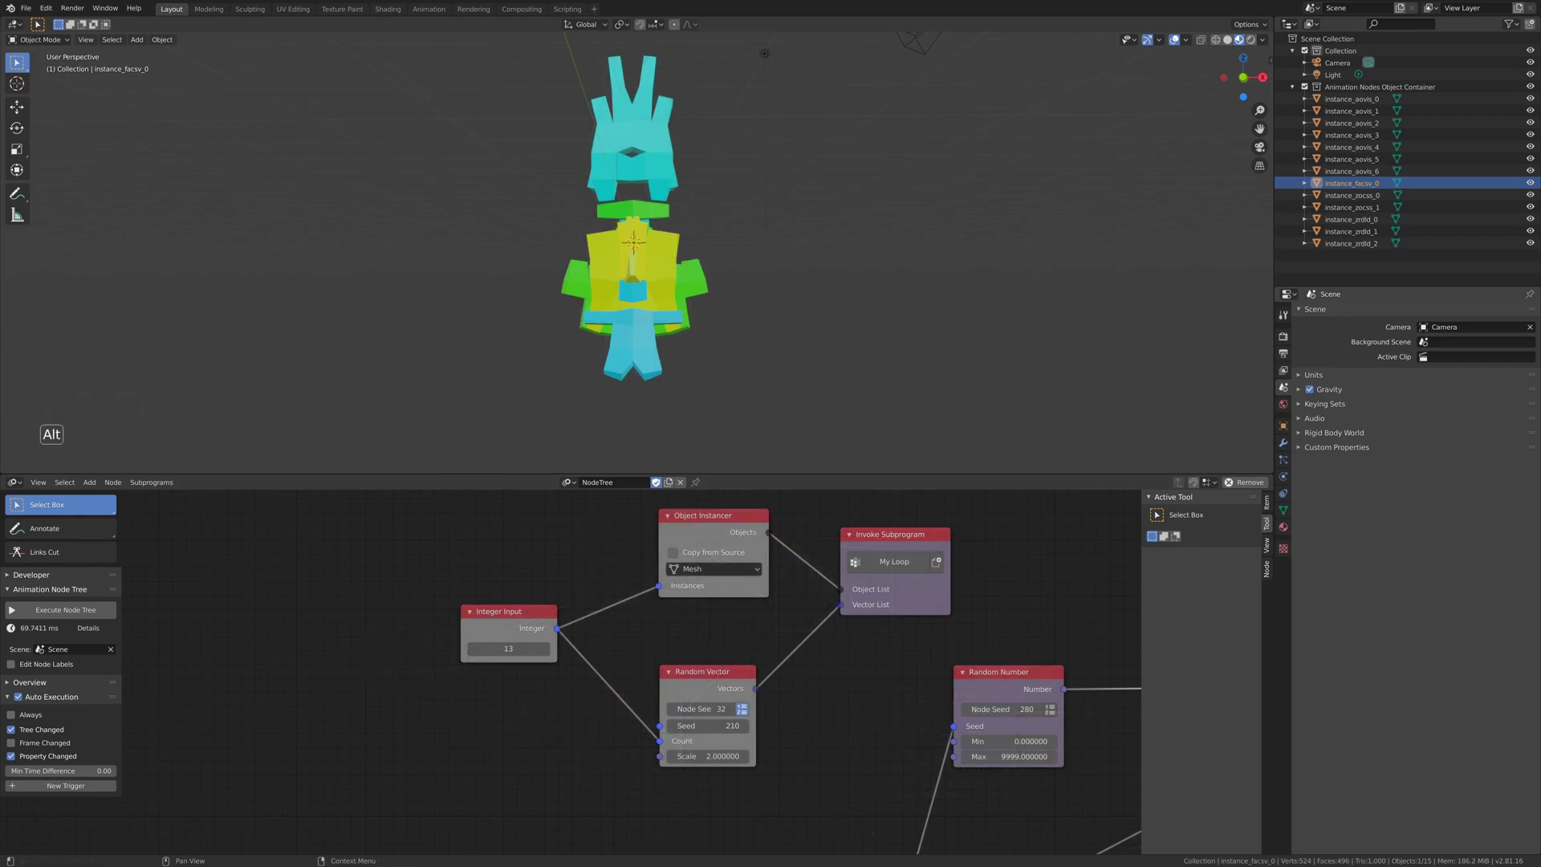